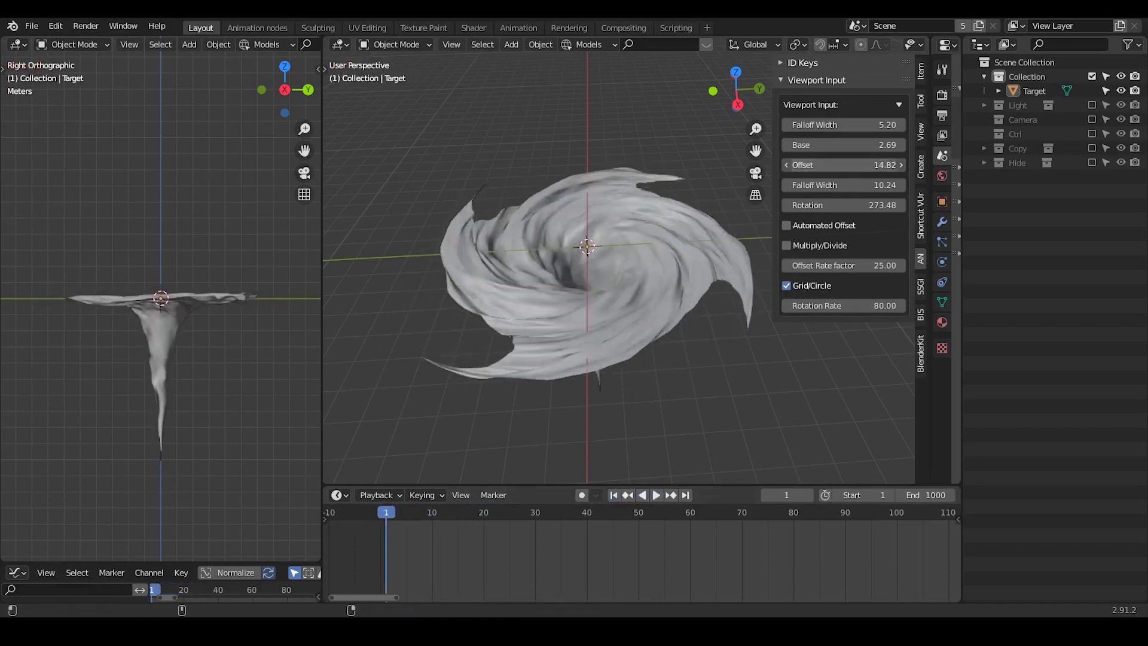
- Create a new Animation Nodes tree with a Circle Mesh node (10 radial loops, radius 1)
key(n)
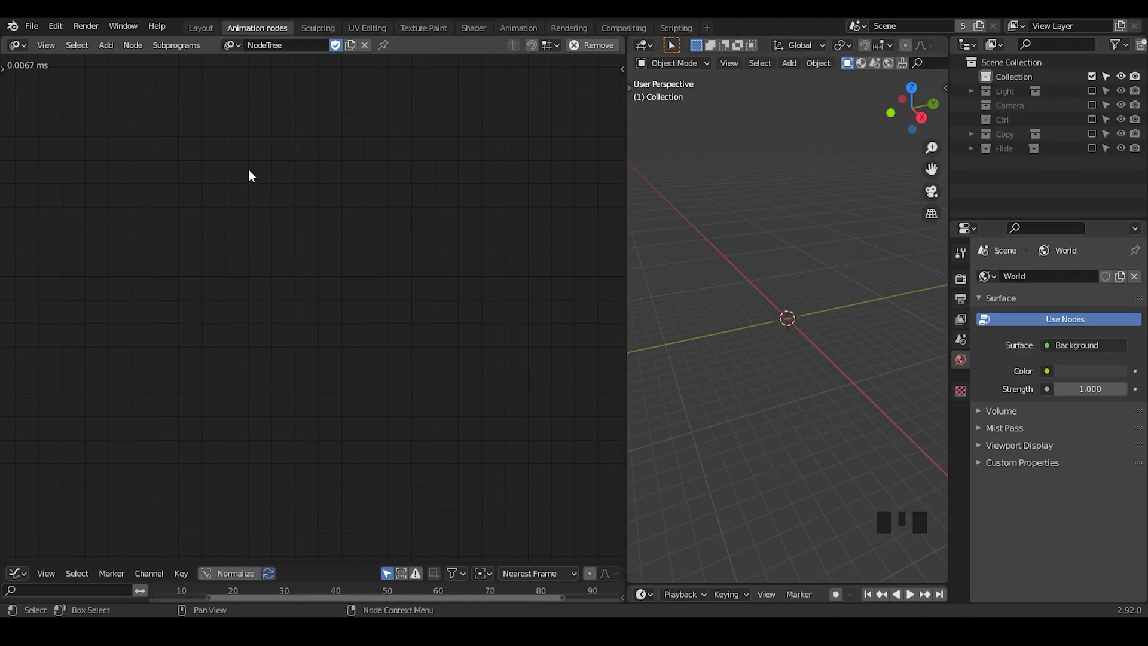
key(shift+a)
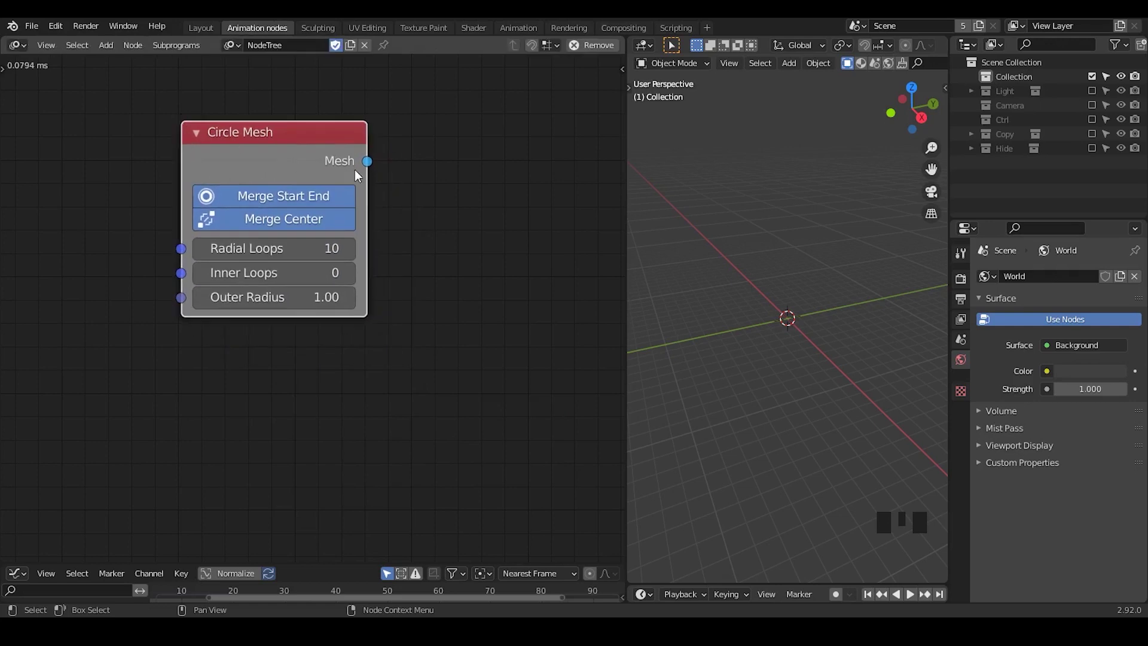
- Feed the Circle Mesh into a Mesh Object Output and create the Target object for it
drag(427, 188, 390, 224)
key(ctrl+a)
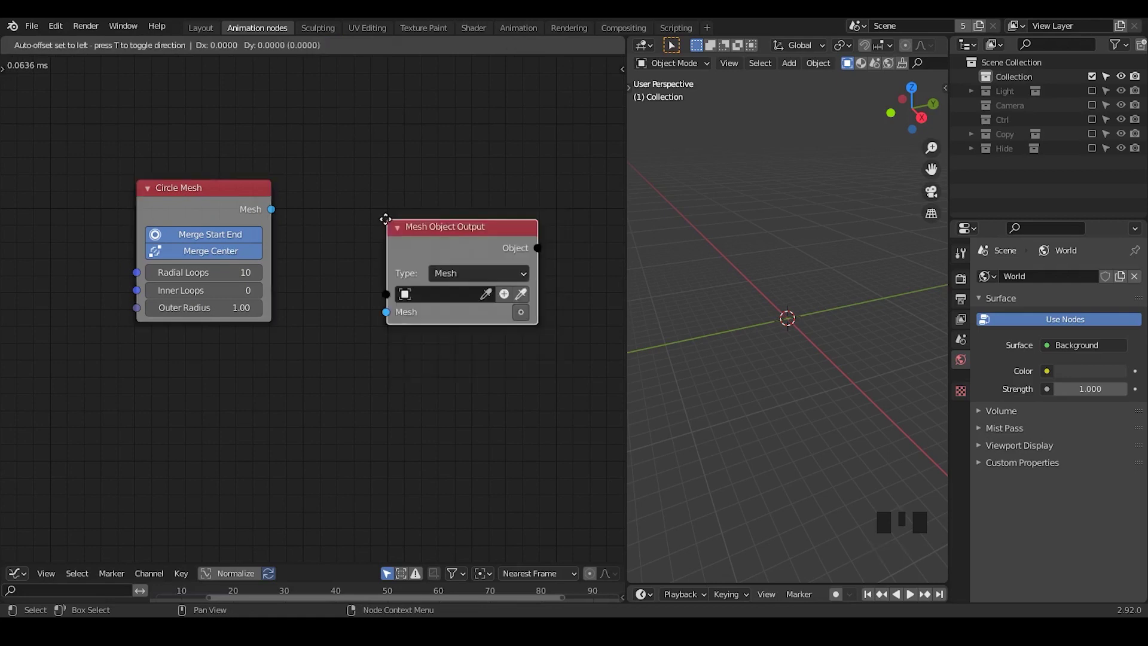
drag(279, 212, 307, 222)
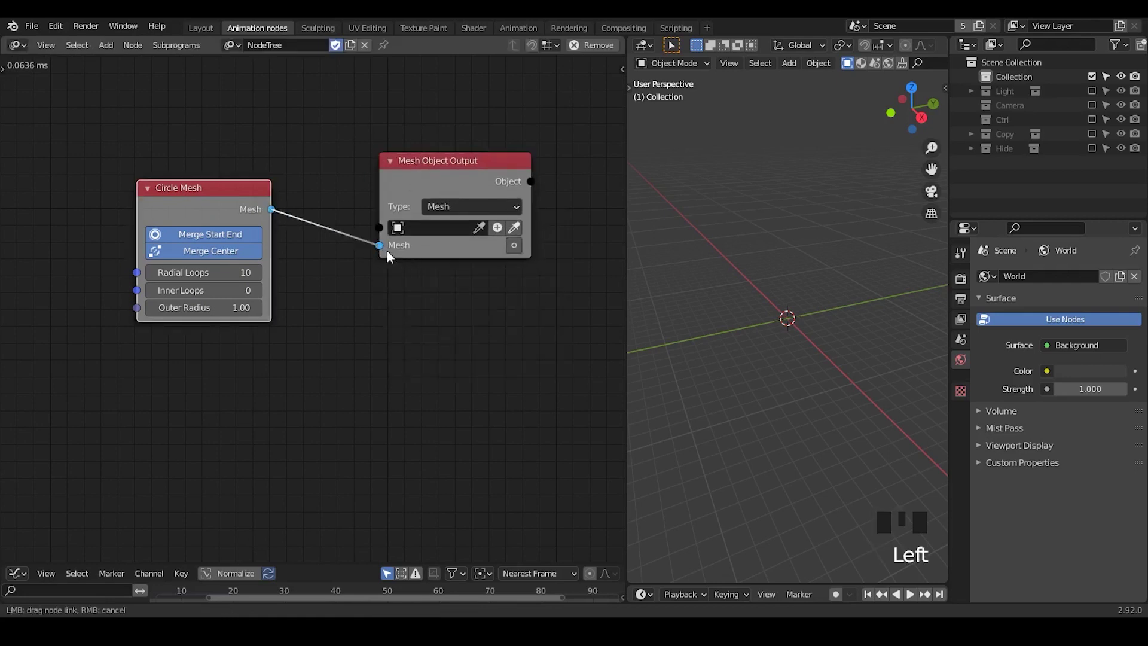
click(523, 249)
drag(504, 235, 788, 370)
drag(788, 370, 458, 177)
click(459, 177)
- Enable mesh writing and set 102 radial loops, 67 inner loops, outer radius 15
drag(811, 77, 891, 65)
click(891, 65)
drag(818, 237, 826, 316)
click(825, 316)
click(781, 251)
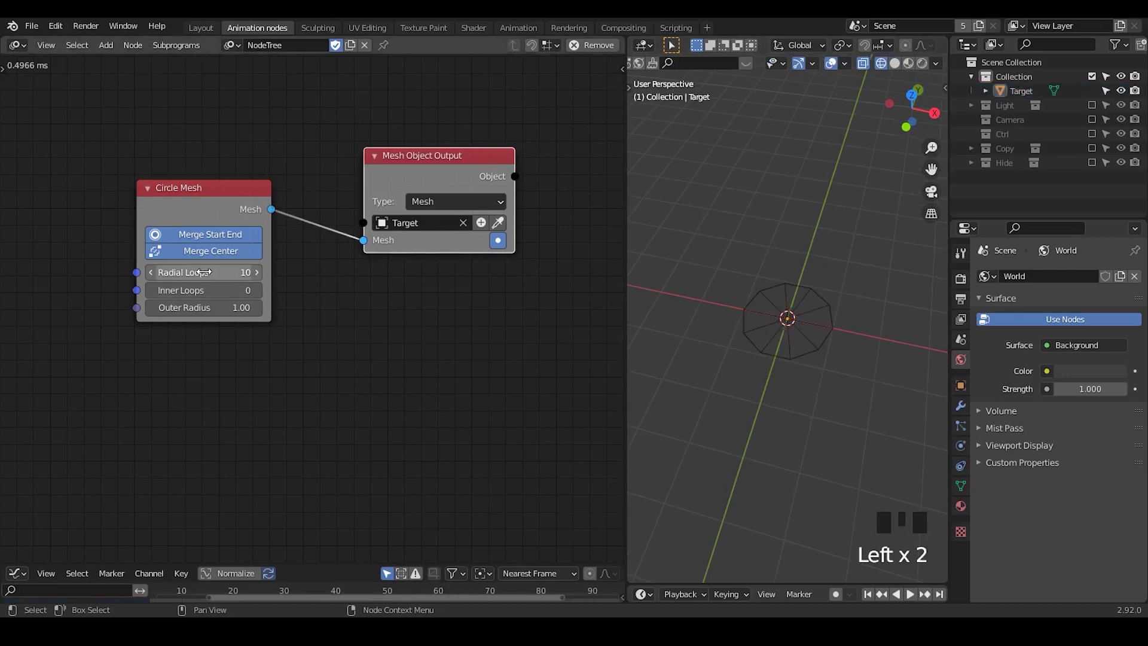
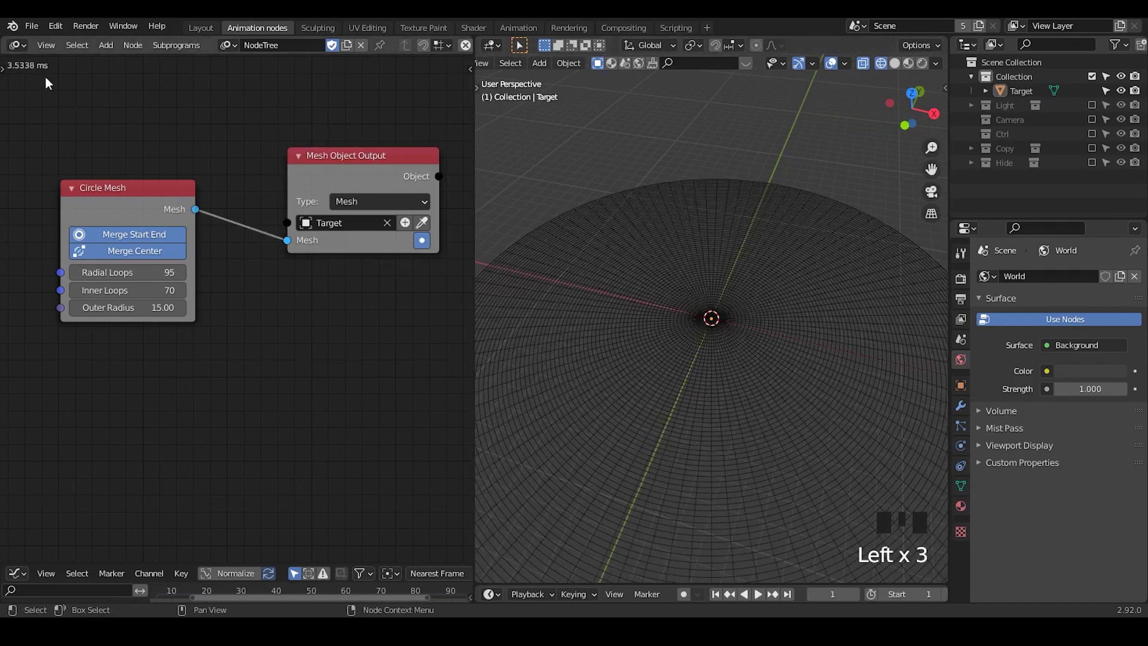
click(717, 267)
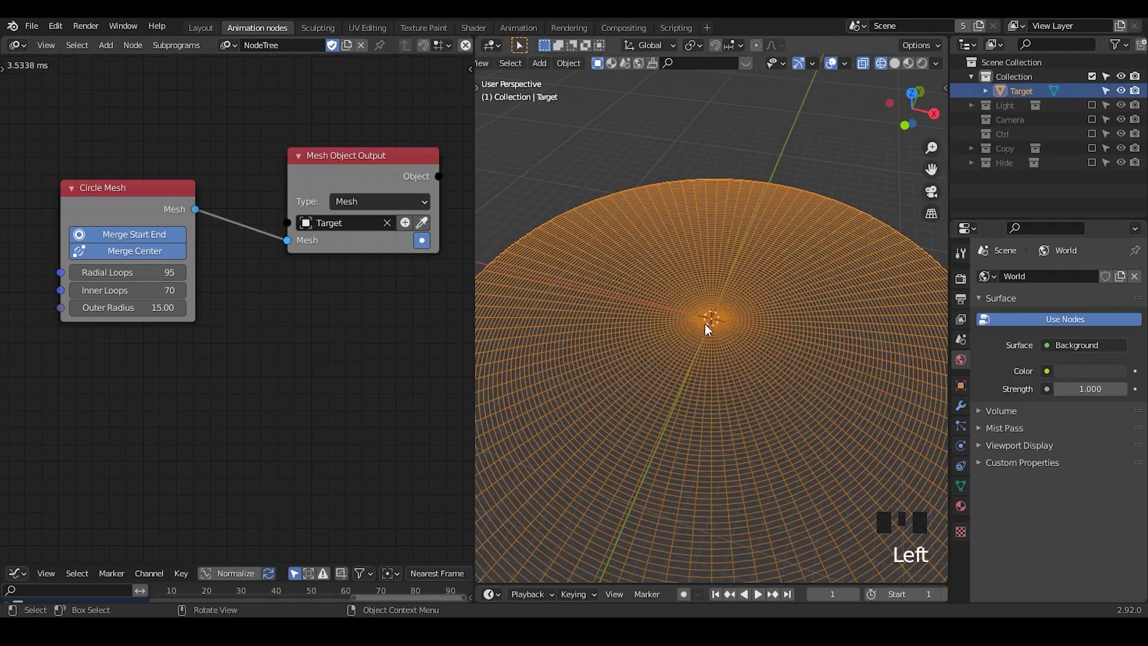
click(675, 138)
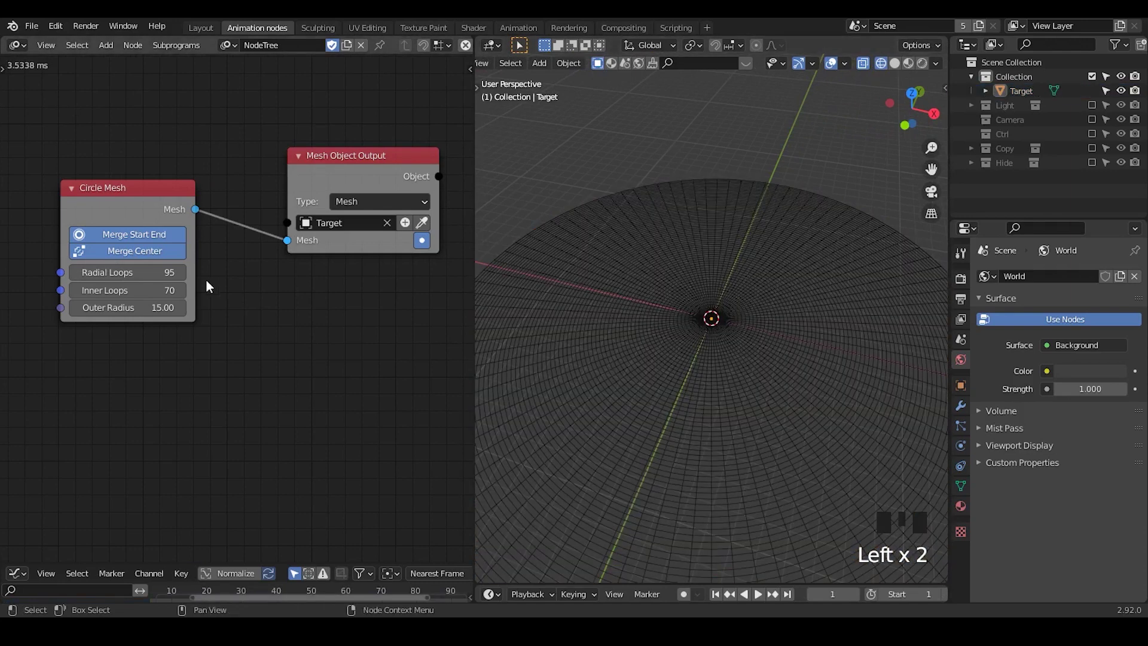
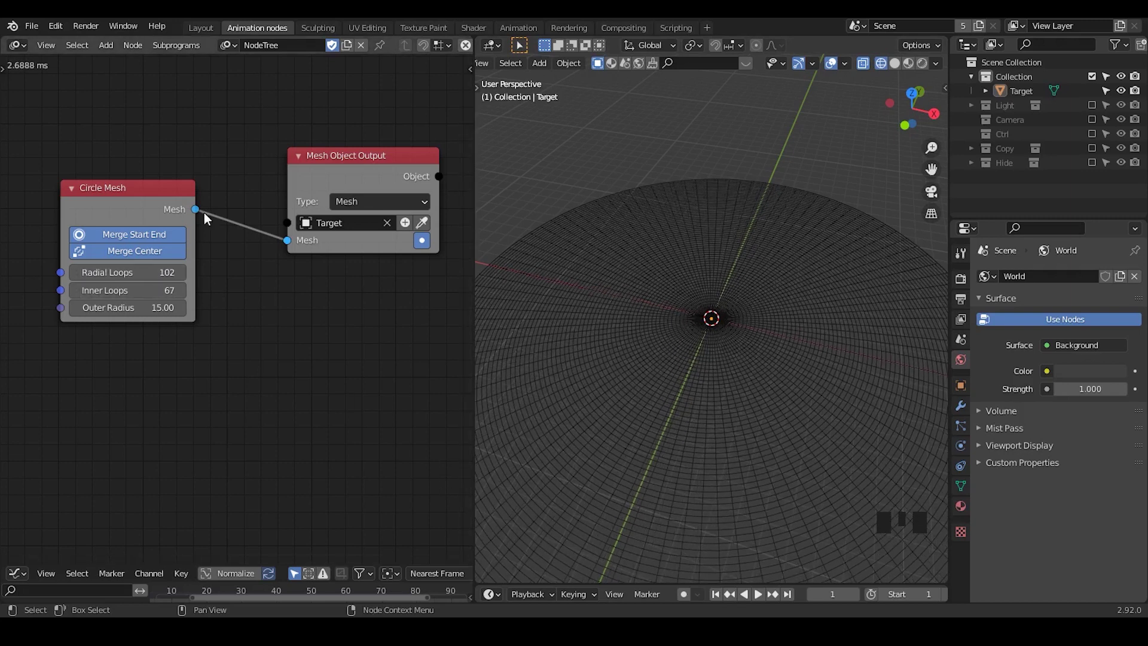
- Insert a Mesh Info node after Circle Mesh and feed the circle mesh into it
click(104, 207)
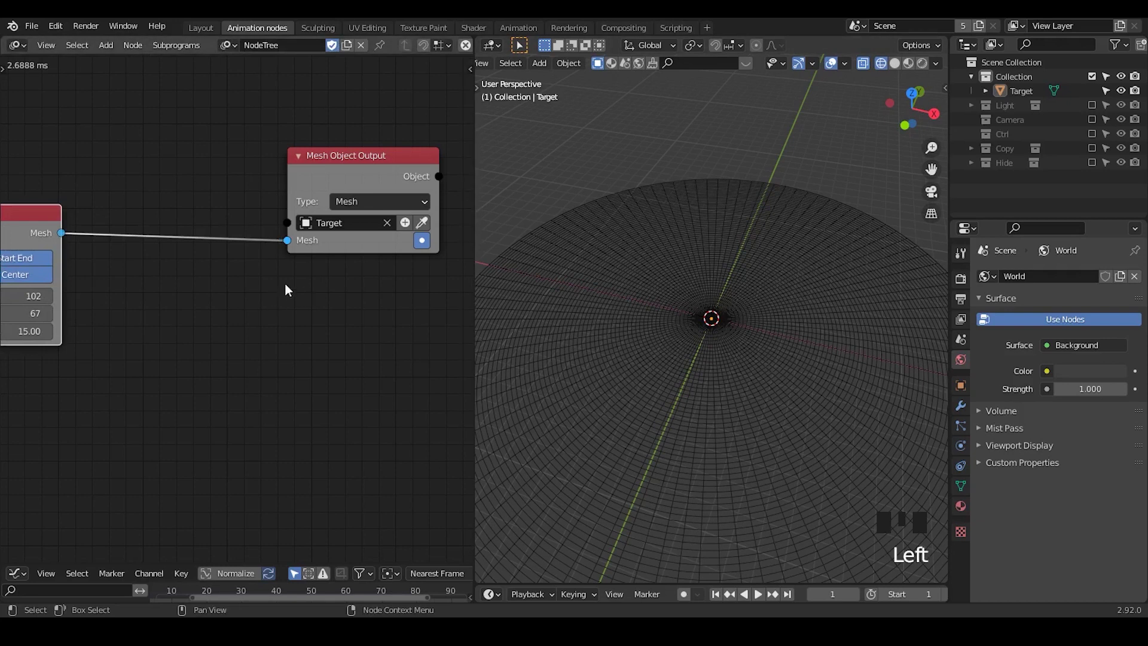
drag(162, 290, 673, 333)
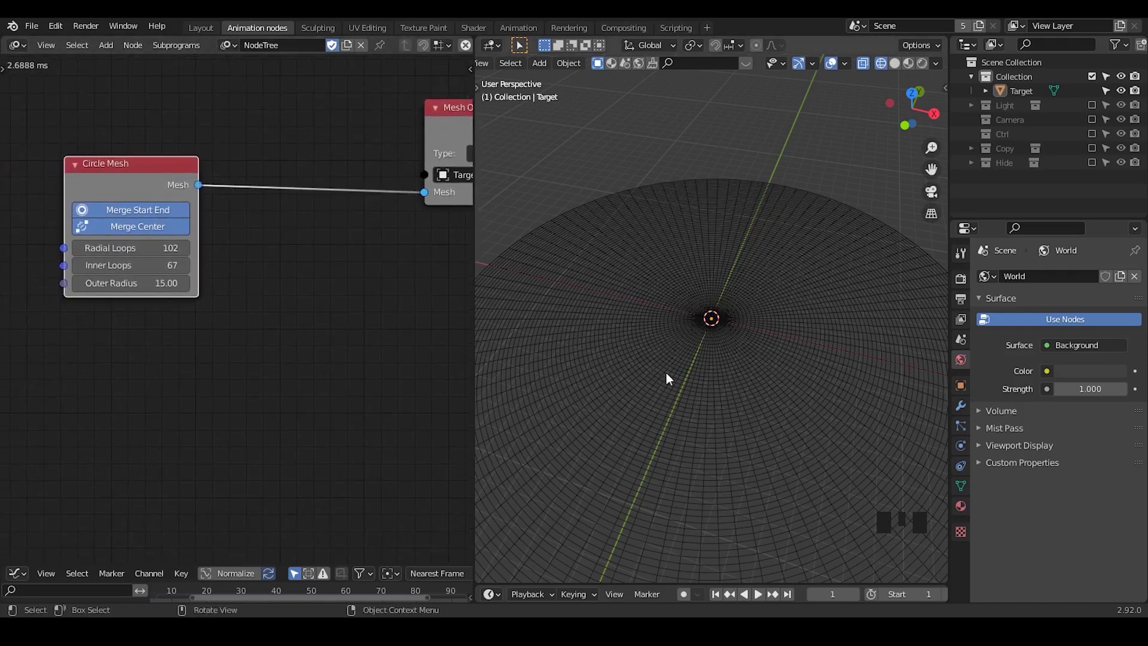
drag(261, 238, 168, 223)
drag(168, 223, 172, 260)
drag(172, 260, 132, 192)
drag(132, 192, 145, 196)
drag(161, 199, 231, 251)
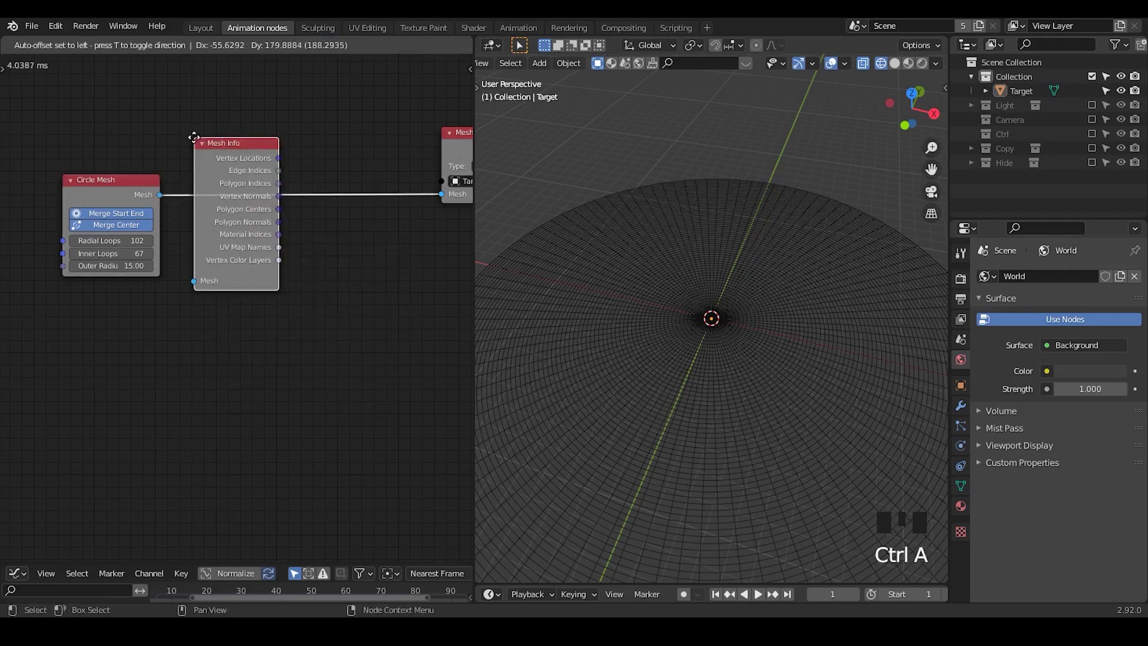
drag(333, 324, 202, 131)
- Link vertex locations, edge and polygon indices into Combine Mesh and route it to the output
drag(202, 131, 355, 271)
drag(355, 271, 215, 172)
drag(215, 172, 703, 293)
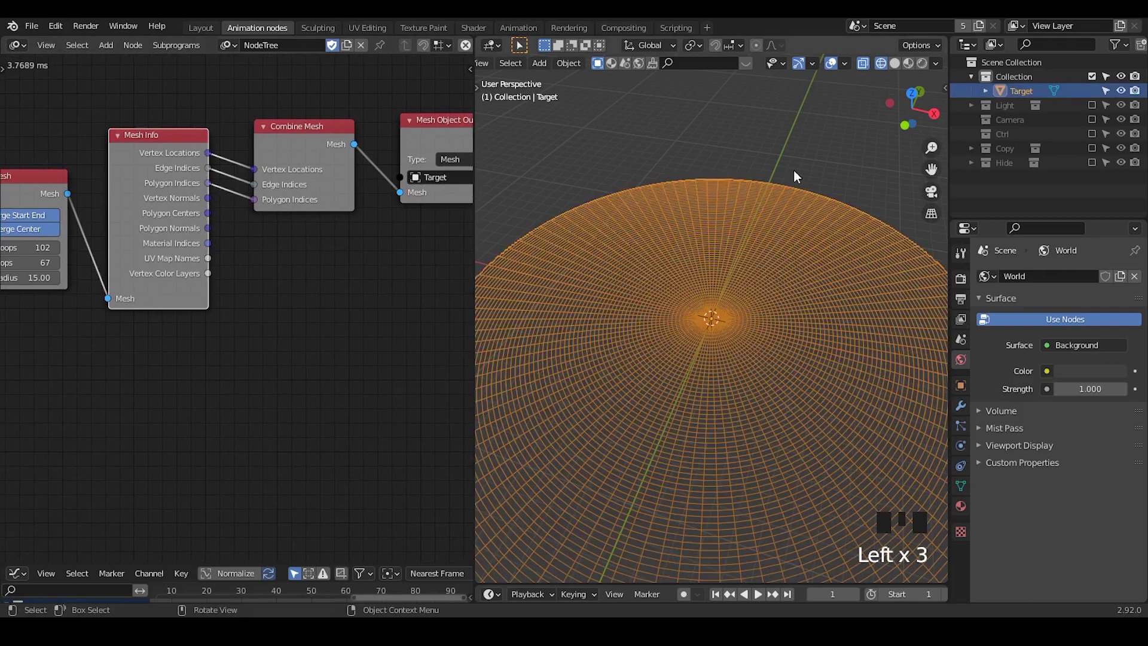
drag(799, 162, 799, 181)
click(792, 240)
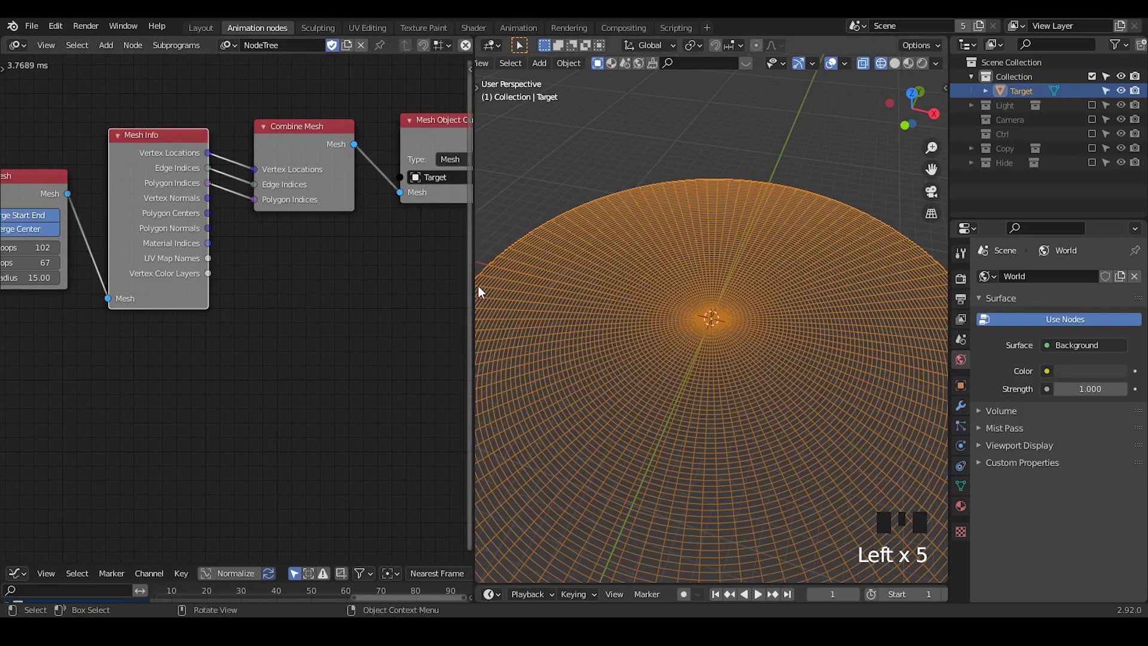
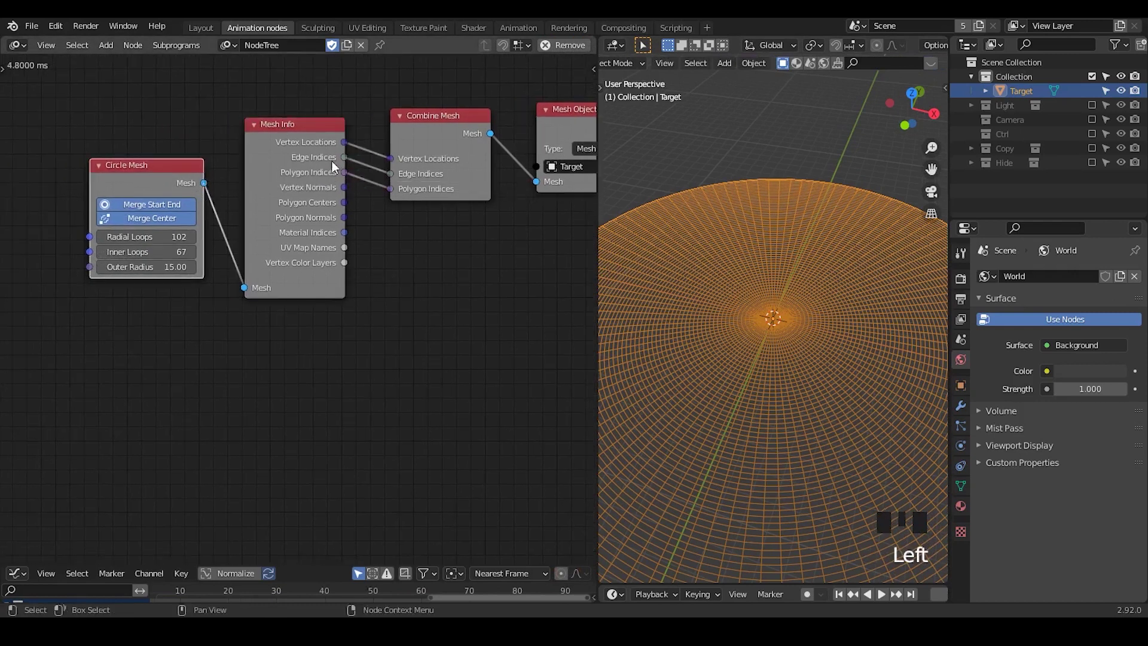
drag(351, 147, 386, 188)
click(330, 93)
key(g)
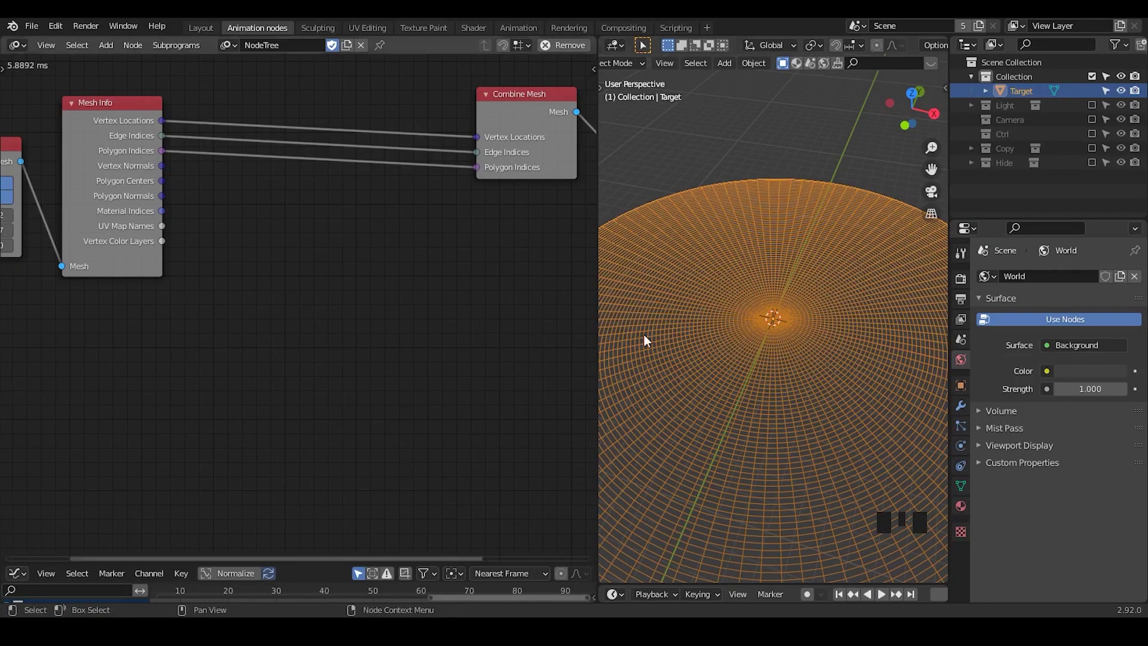
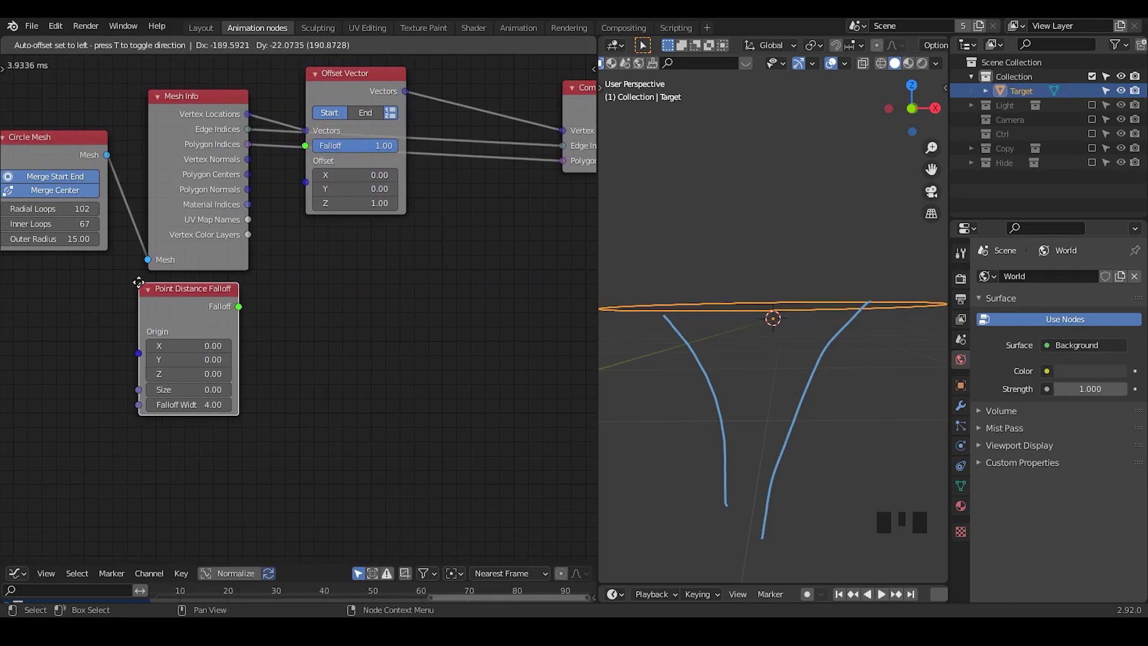
- Offset the vertex locations by Z -15.26 through an Offset Vector driven by Point Distance Falloff
click(343, 100)
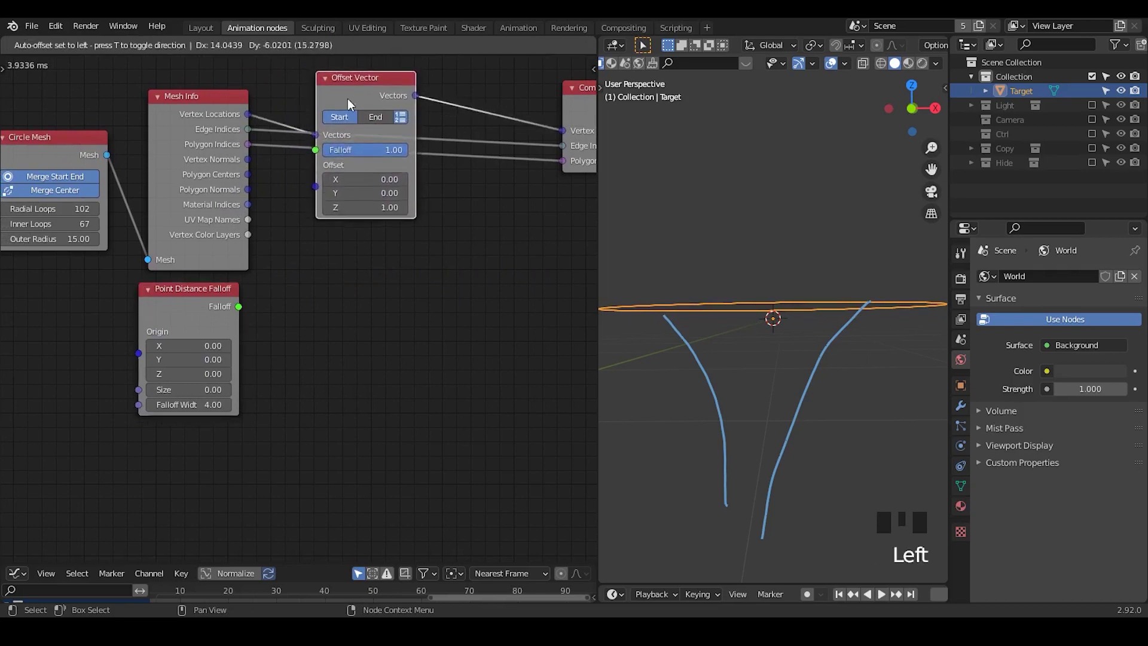
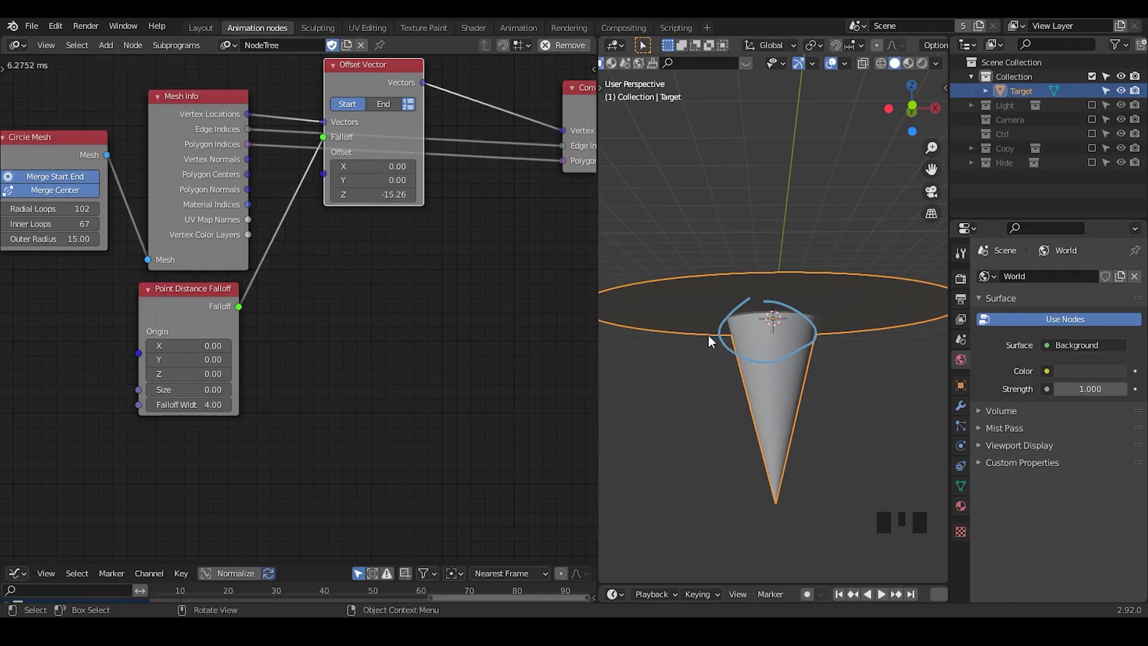
middle_click(710, 328)
key(d)
right_click(784, 289)
key(d)
drag(789, 367, 361, 128)
click(361, 128)
- Add an Interpolate Falloff node to the tree
key(g)
click(367, 267)
drag(825, 367, 323, 314)
key(ctrl+a)
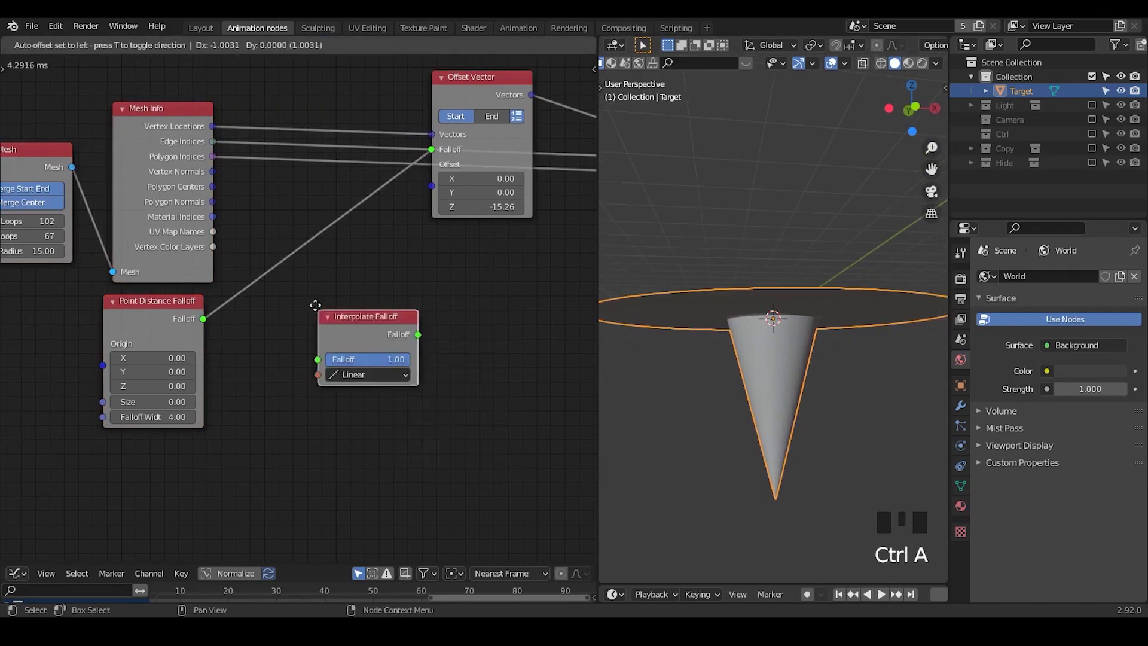
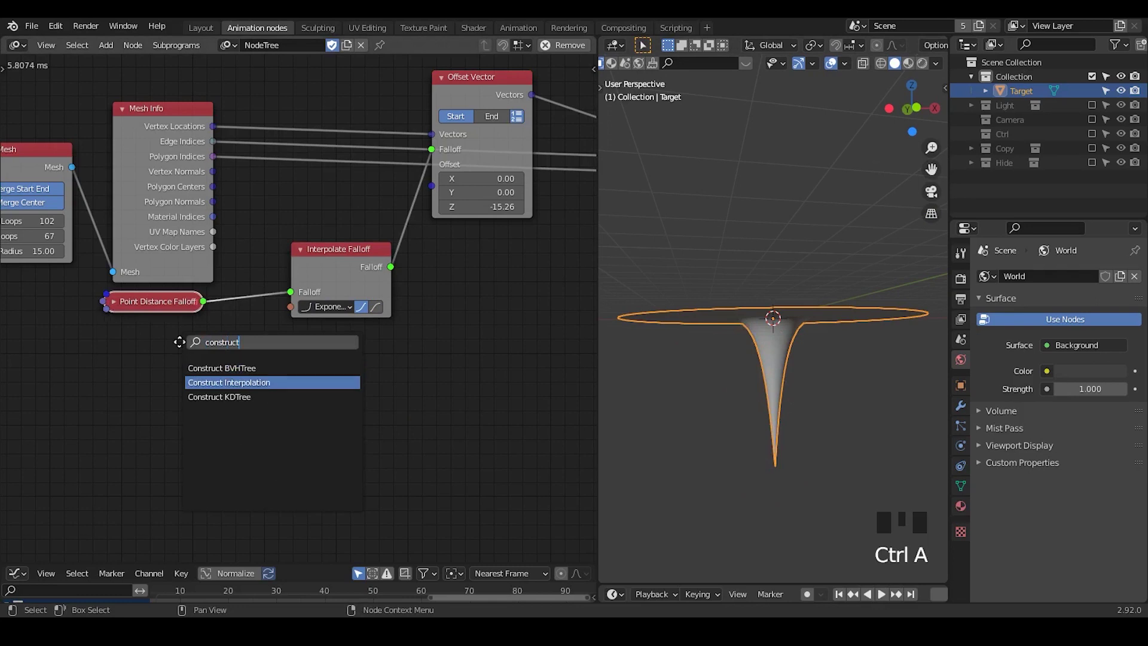
- Drive Interpolate Falloff with a Construct Interpolation node shown in a curve viewer
drag(200, 378, 182, 353)
key(w)
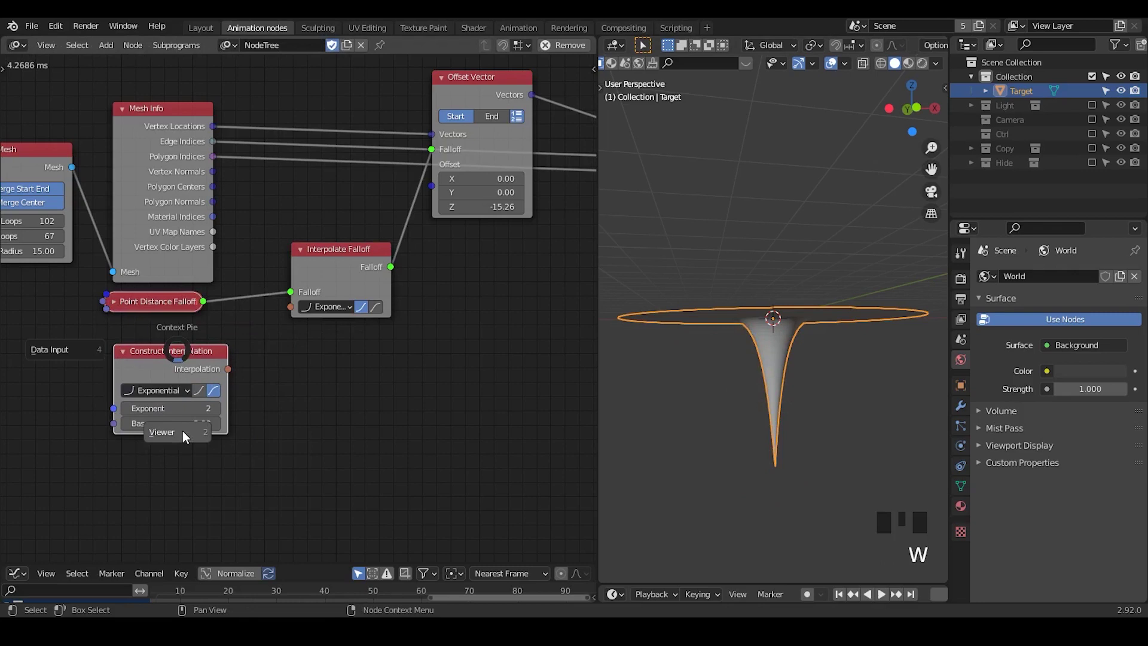
drag(292, 414, 272, 357)
drag(273, 357, 301, 338)
drag(304, 334, 339, 309)
drag(770, 390, 775, 364)
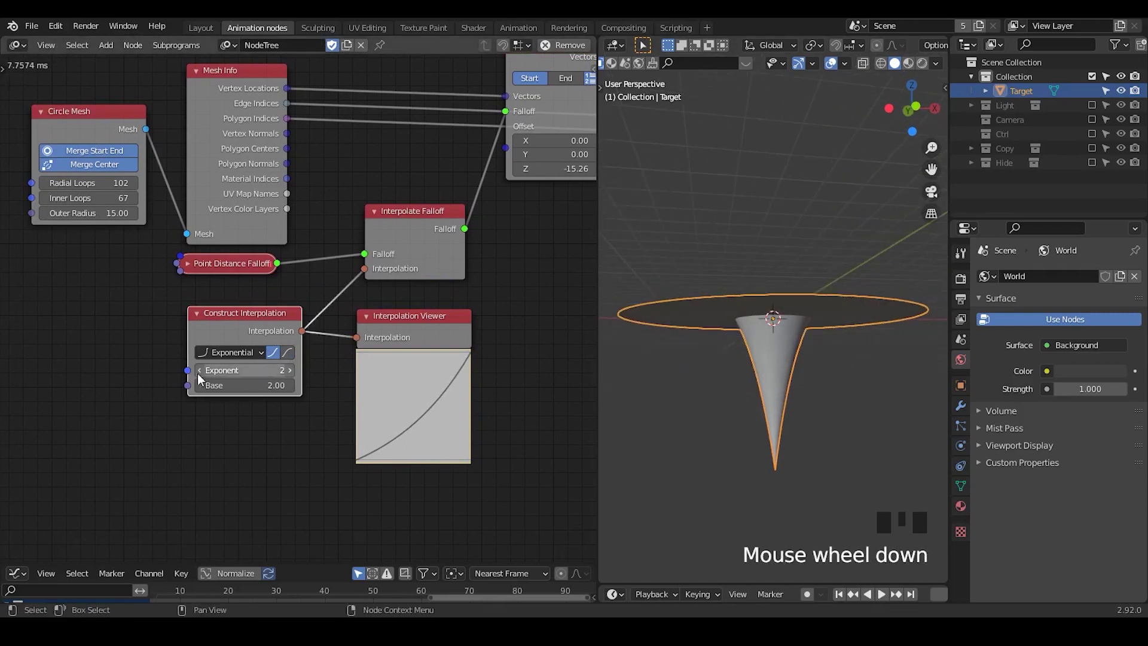
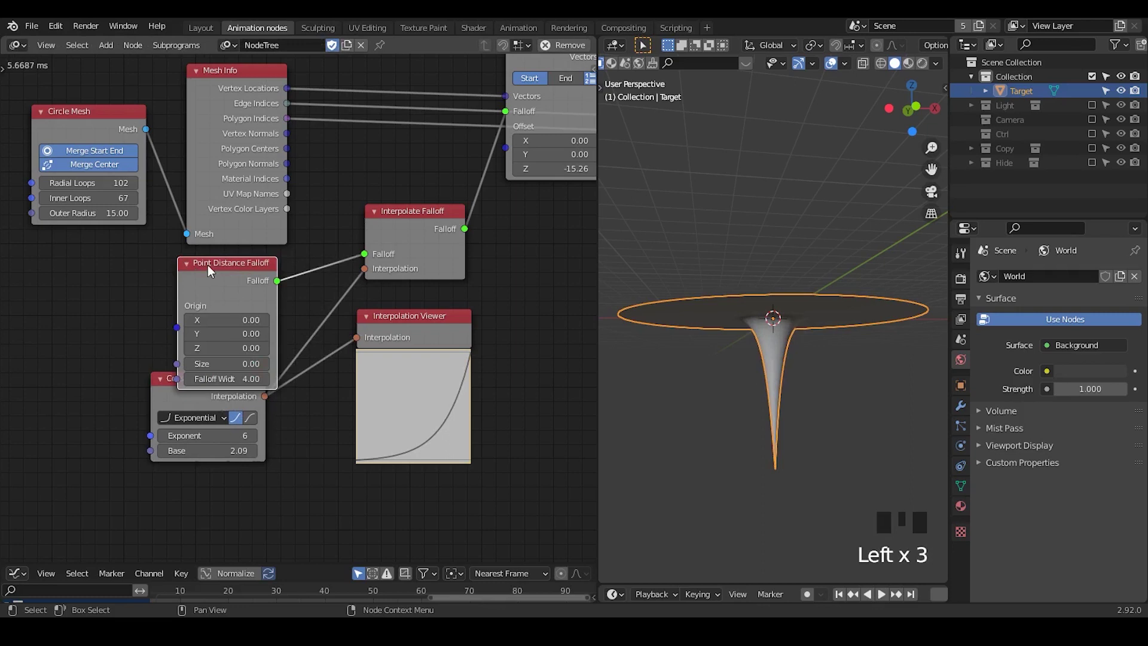
- Set the falloff width to 9.46, save the file and inspect the flared funnel
middle_click(225, 332)
click(252, 321)
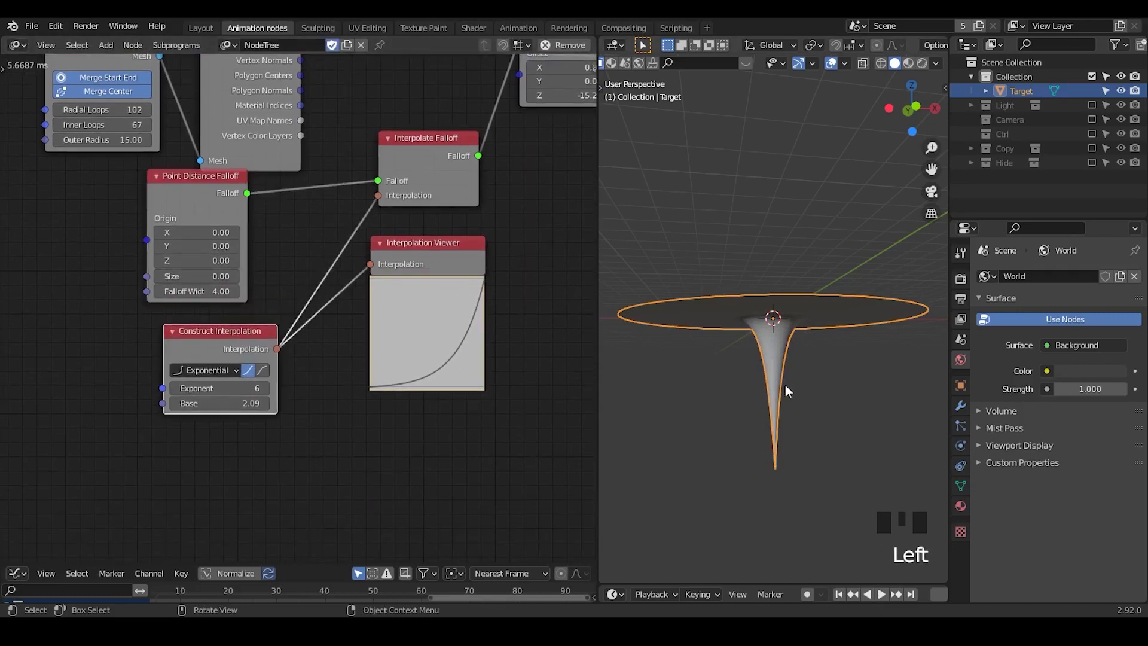
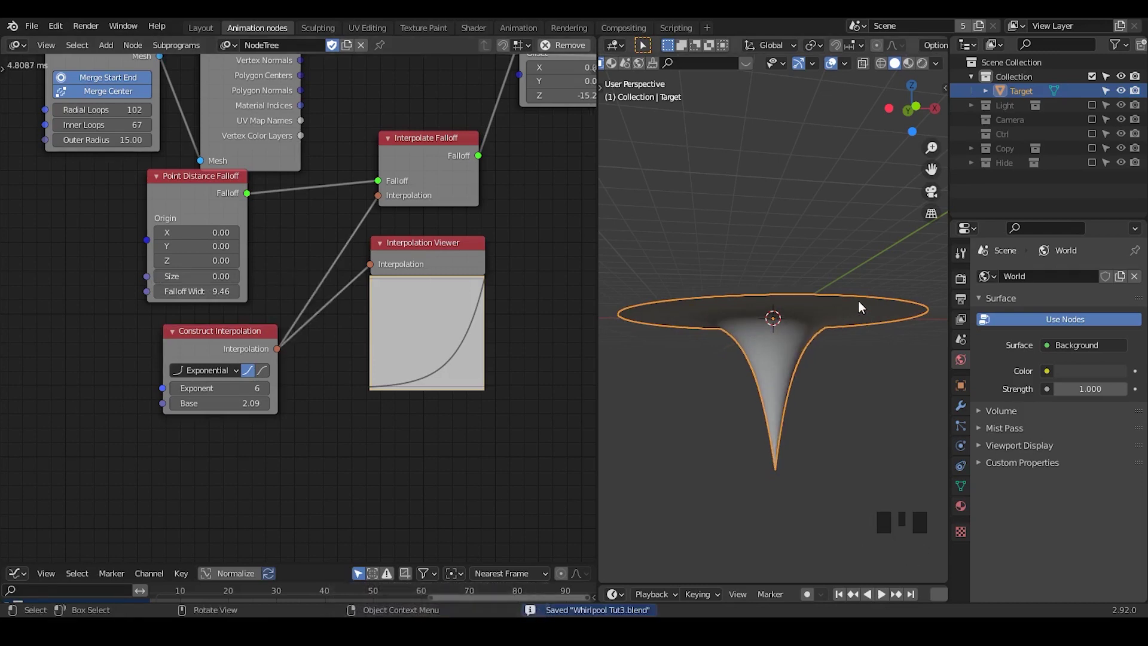
drag(538, 186, 254, 160)
click(254, 160)
drag(681, 319, 228, 155)
drag(227, 155, 408, 294)
key(ctrl+a)
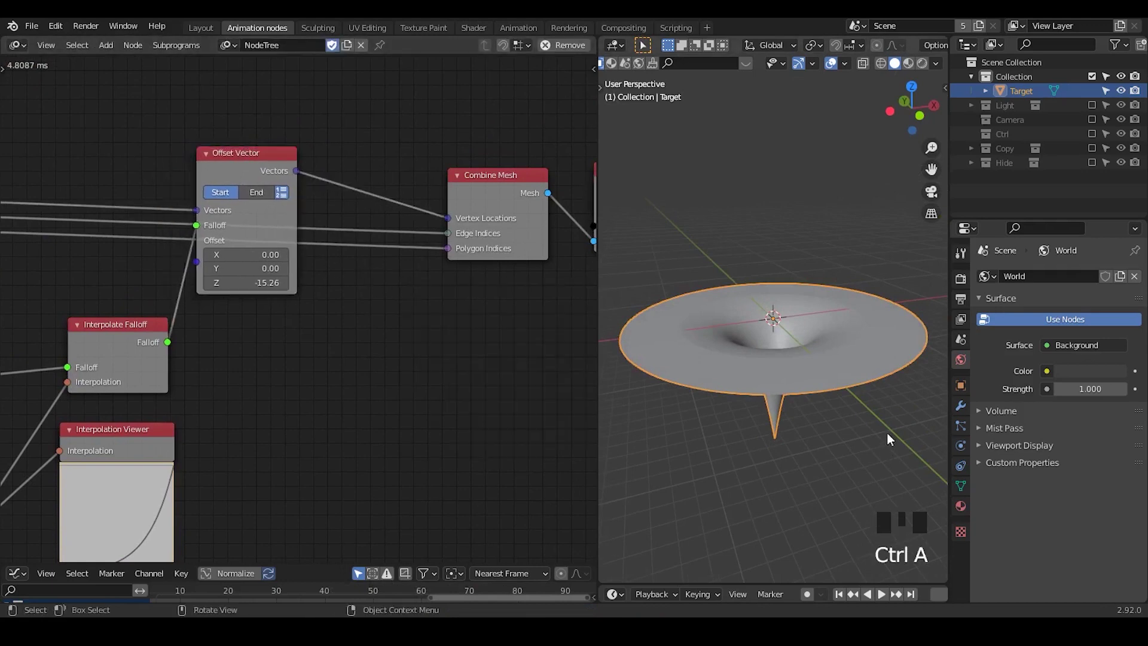
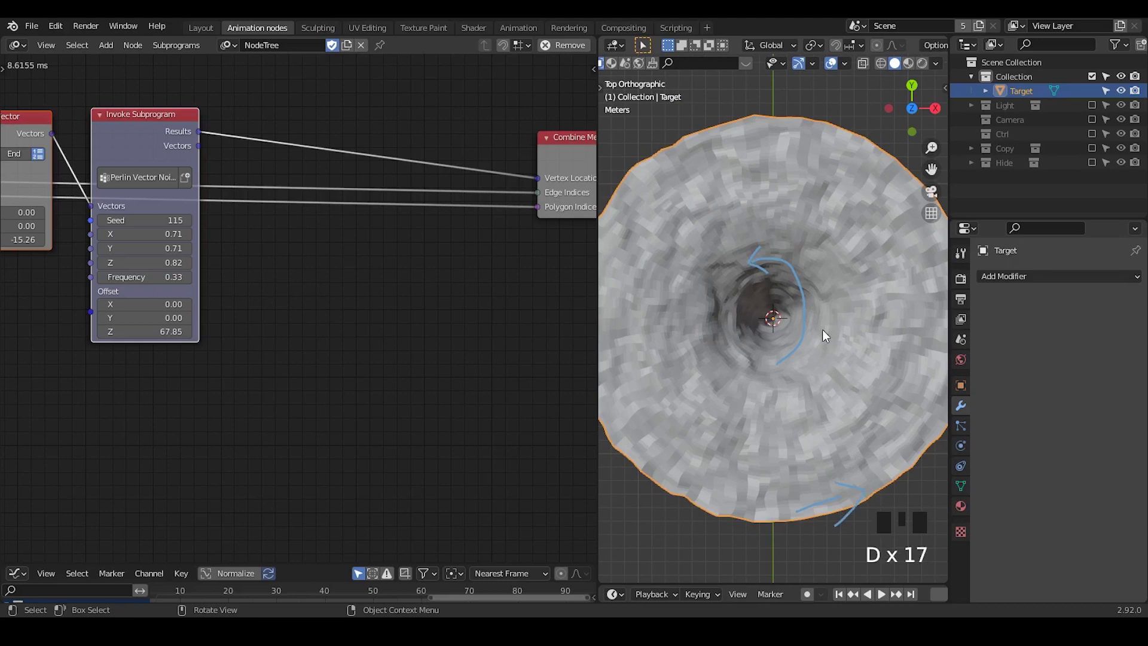
- Sketch swirling annotation strokes over the noise-roughened funnel as spiral guides
key(d)
key(d)
key(d)
drag(780, 325, 680, 555)
key(d)
key(d)
key(d)
drag(768, 322, 827, 555)
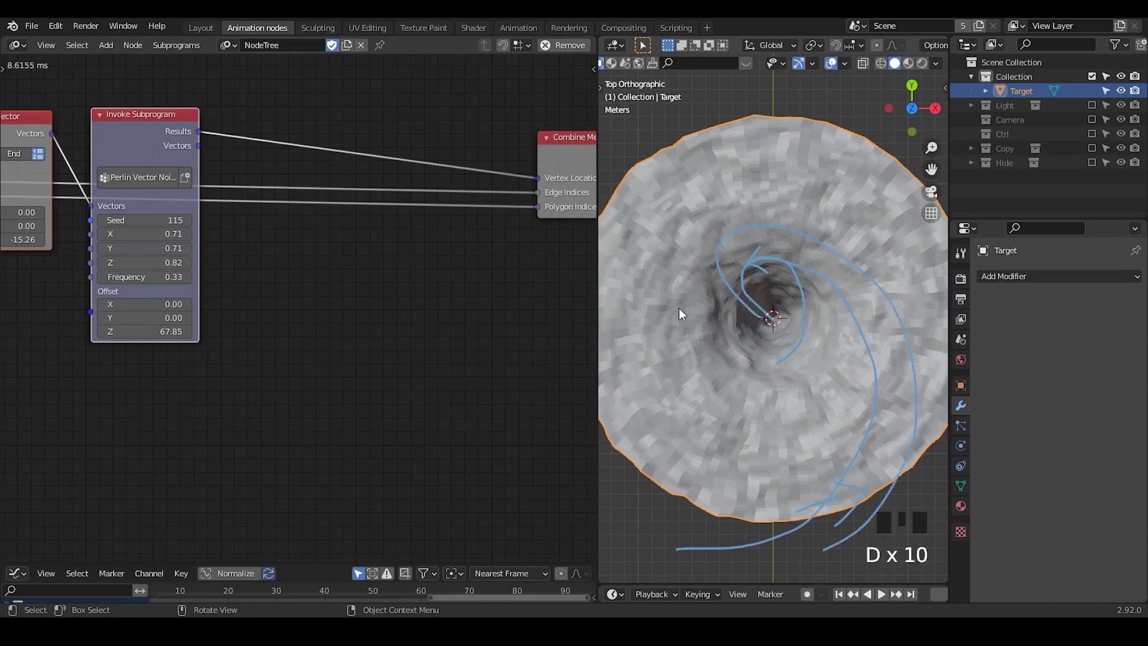
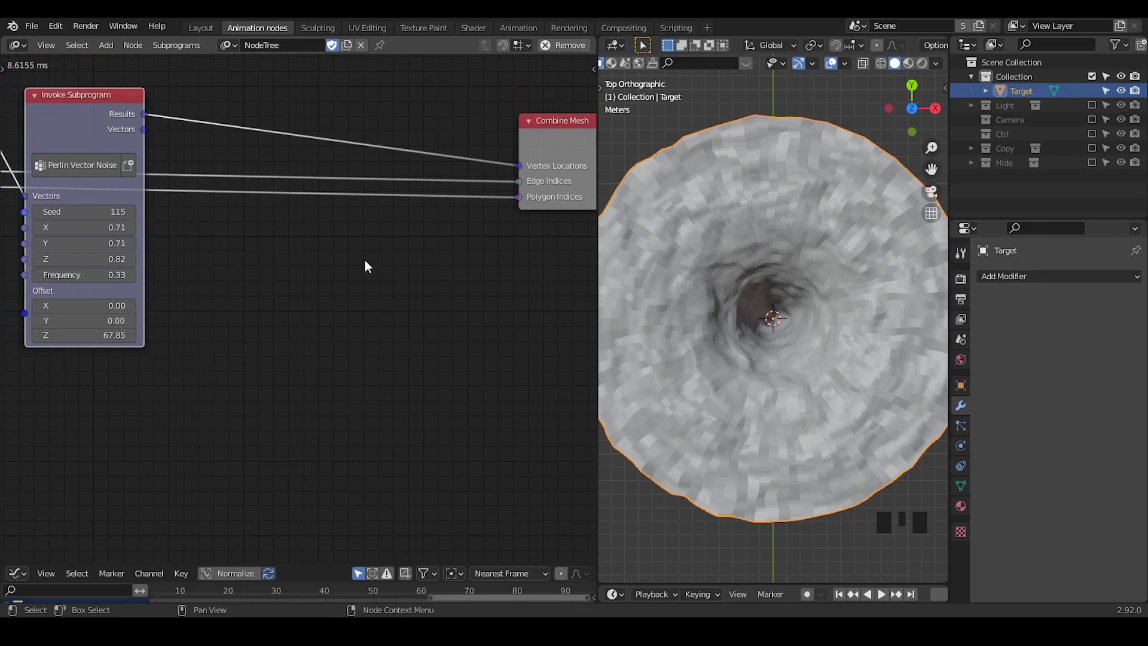
- Add an Offset Matrix node to the tree with rotation enabled
key(ctrl+a)
key(f)
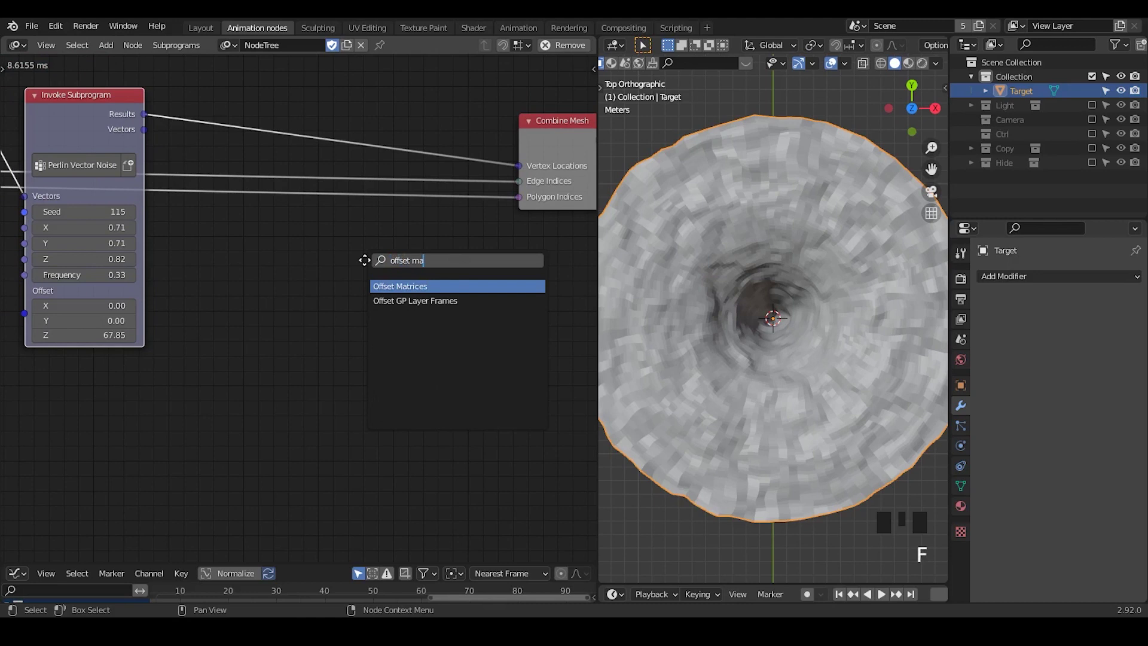
drag(369, 248, 148, 127)
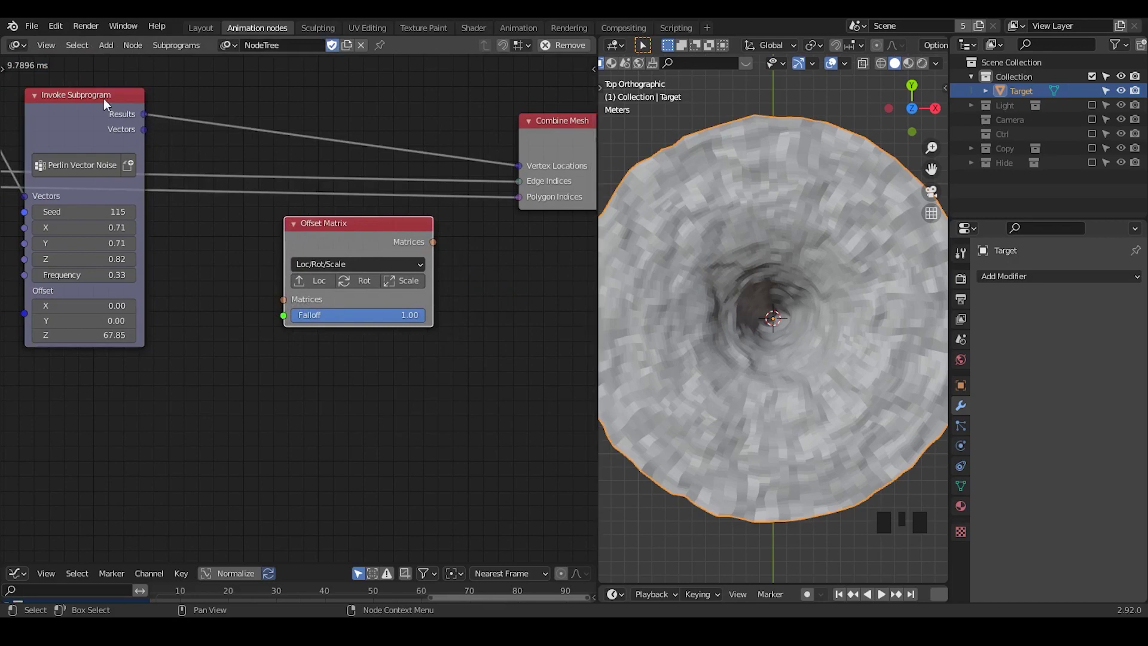
drag(365, 231, 205, 166)
drag(205, 166, 134, 121)
click(134, 121)
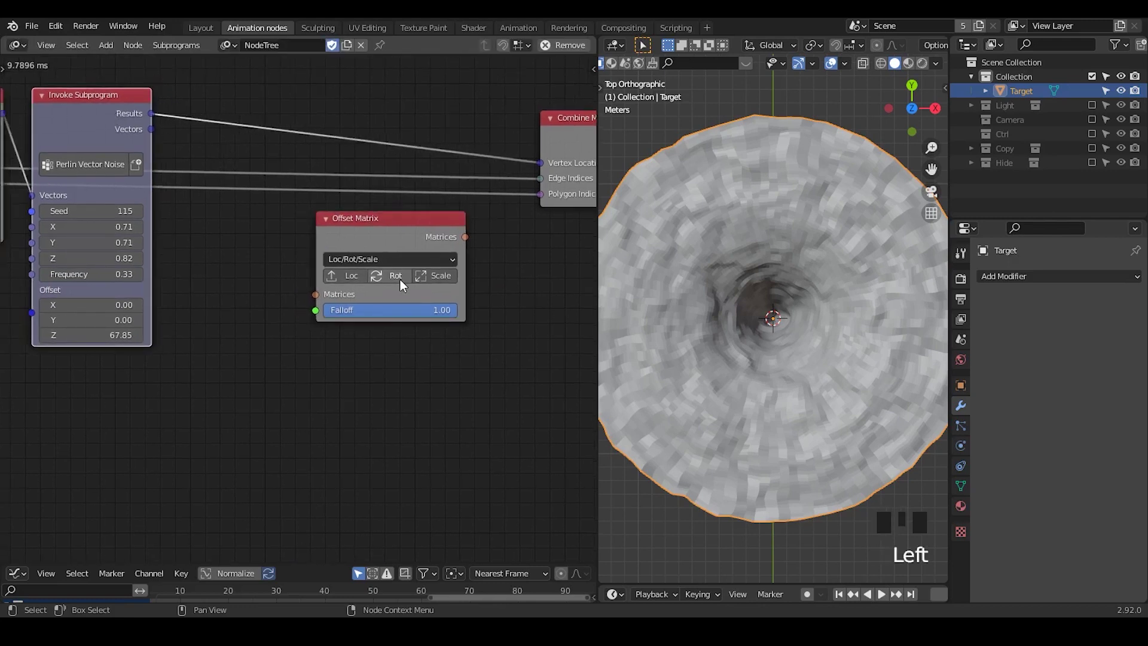
click(405, 243)
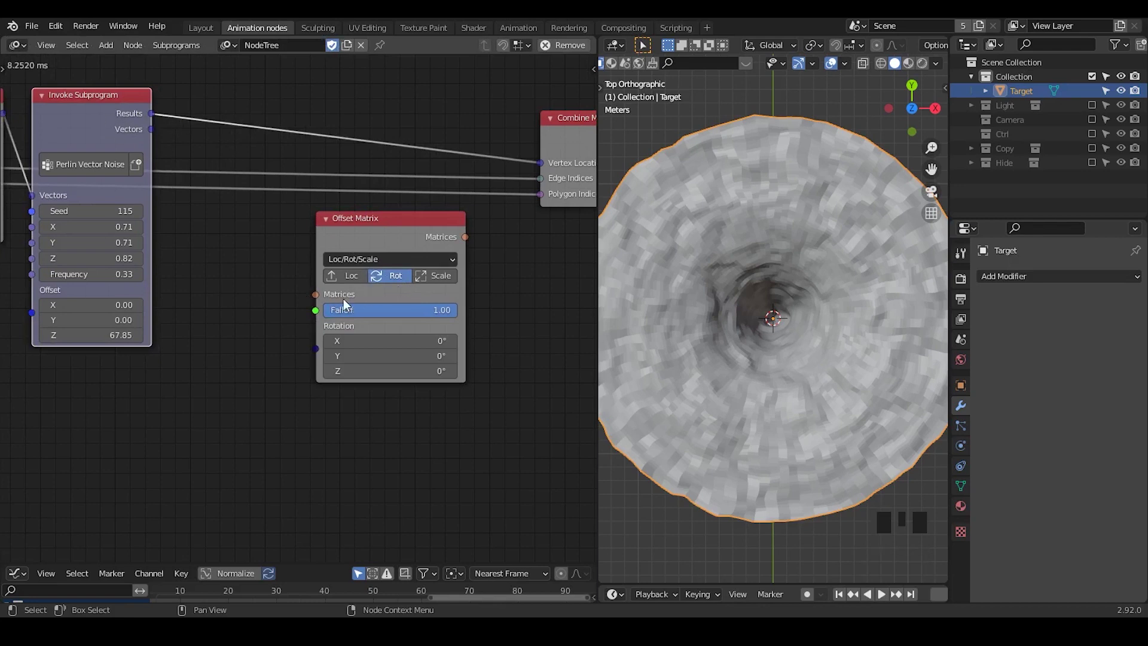
click(372, 235)
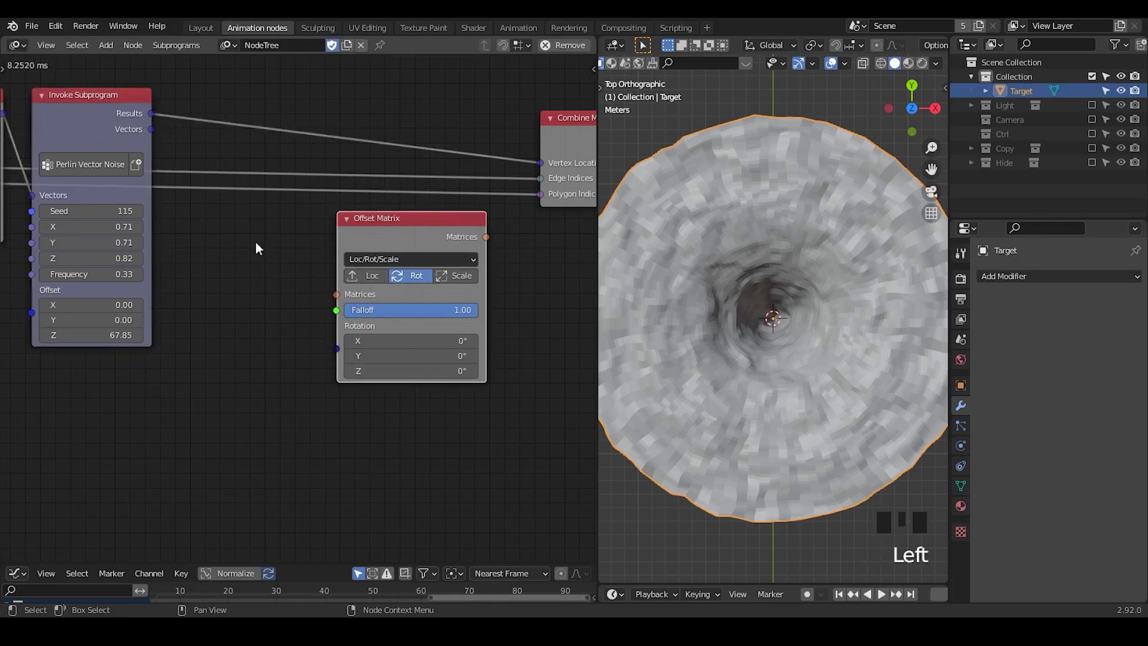
- Add a Compose Matrix node beside it
key(ctrl+a)
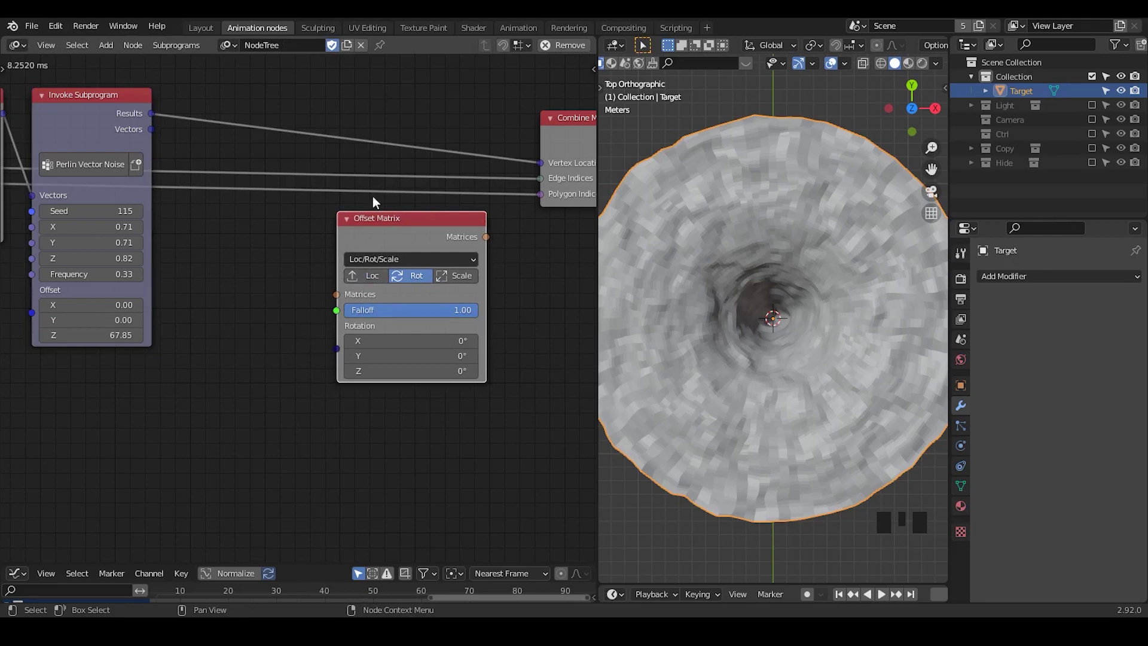
key(ctrl+a)
key(BackSpace)
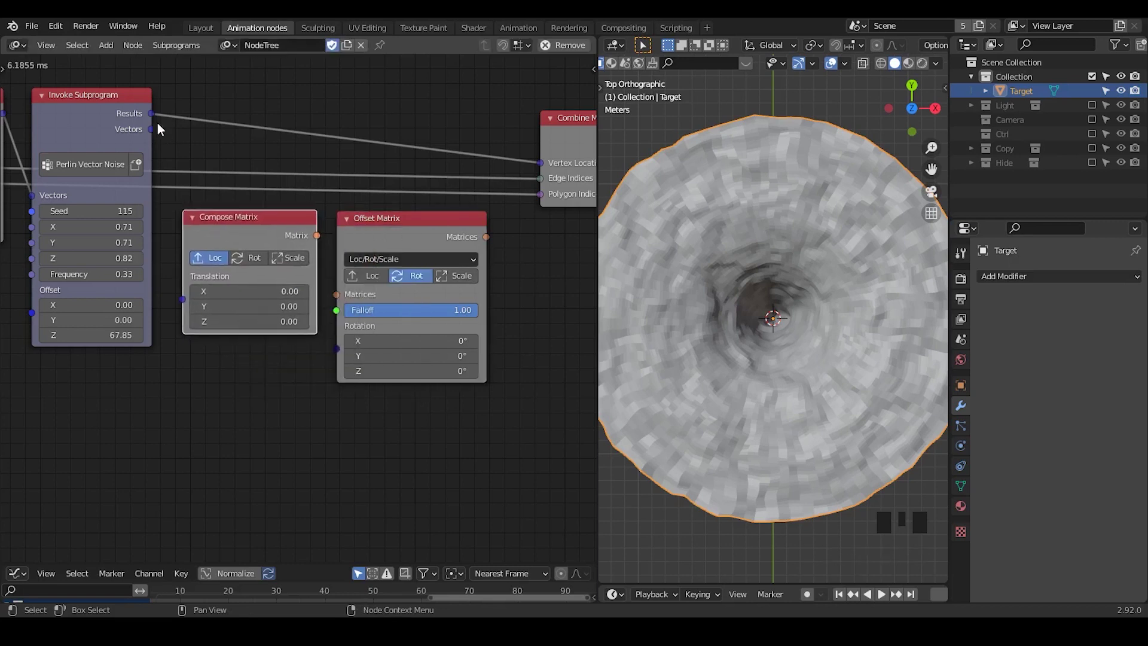
- Route noise results through Compose Matrix and Offset Matrix toward Combine Mesh vertex locations
drag(156, 116, 175, 170)
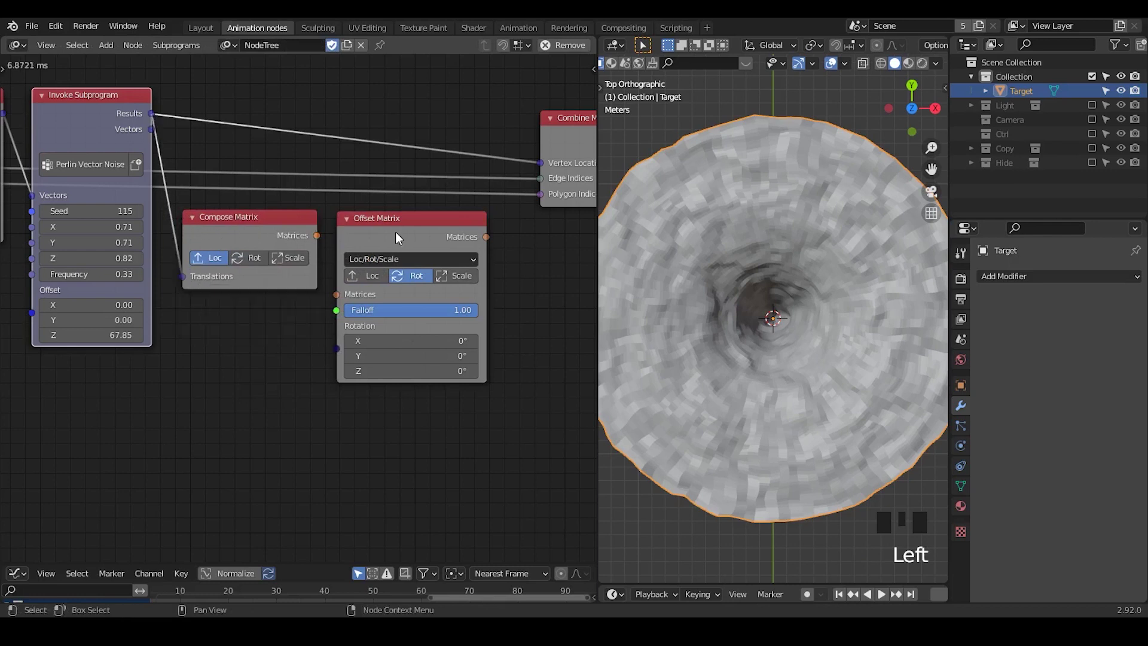
click(417, 233)
drag(322, 250, 337, 275)
click(399, 242)
drag(402, 231, 451, 252)
drag(452, 252, 464, 235)
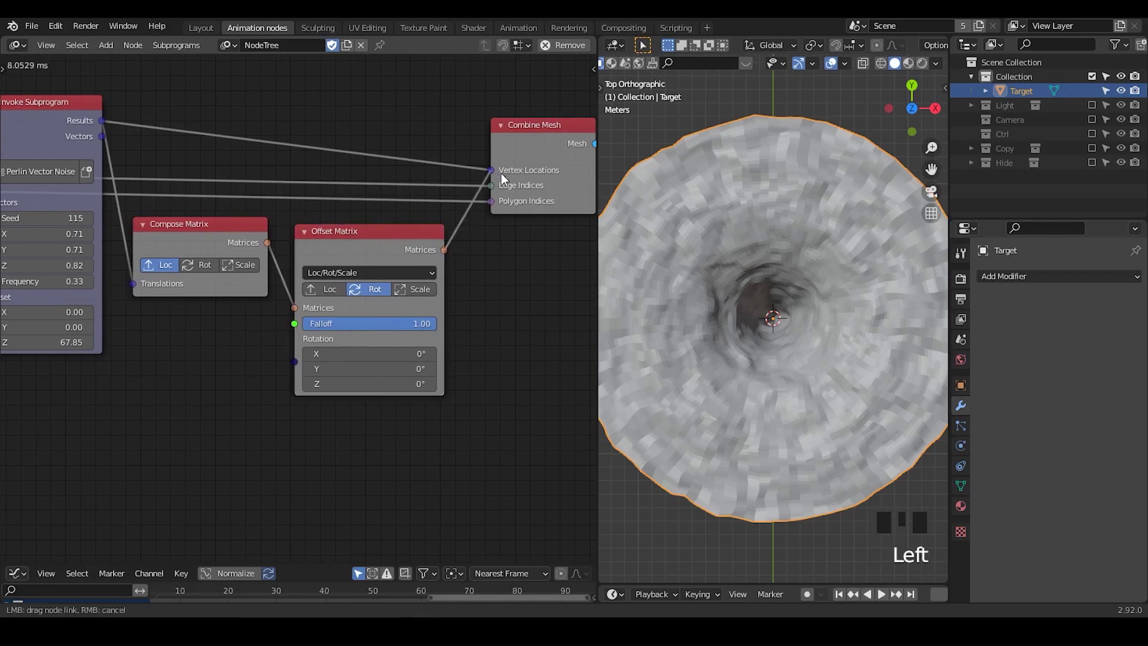
click(470, 191)
drag(510, 264, 305, 131)
click(305, 131)
- Add Decompose Matrix into Vertex Locations, collapse the matrix nodes and set Rotation Z 74°
key(g)
drag(467, 340, 394, 259)
drag(298, 218, 269, 223)
drag(269, 223, 122, 217)
drag(122, 217, 503, 131)
click(182, 140)
click(483, 135)
click(364, 220)
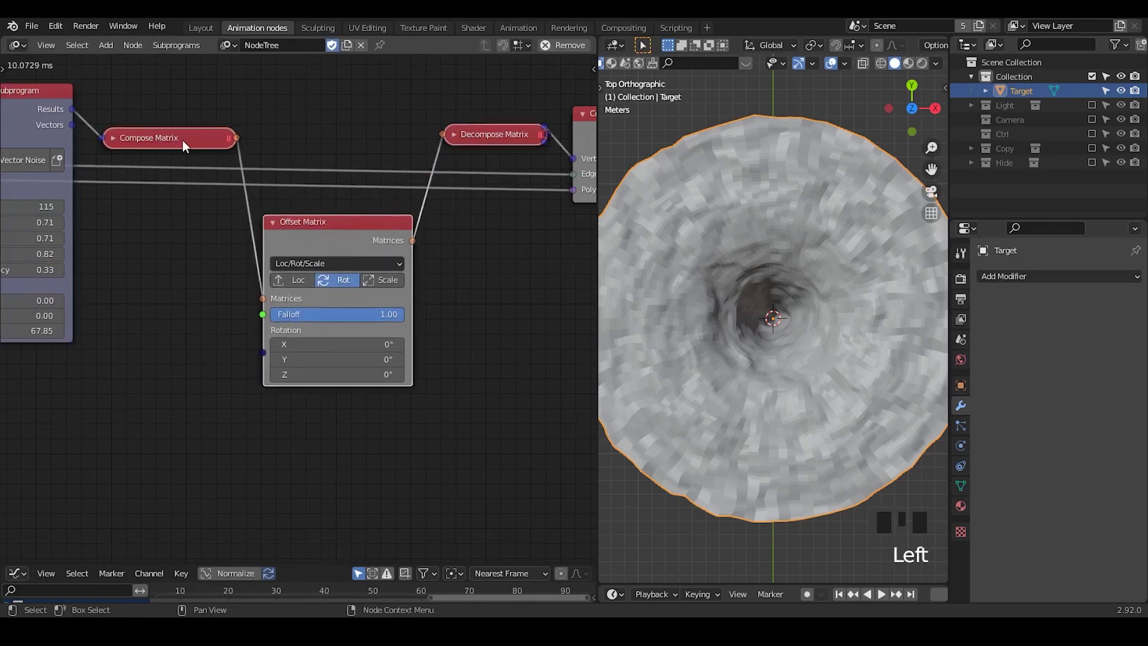
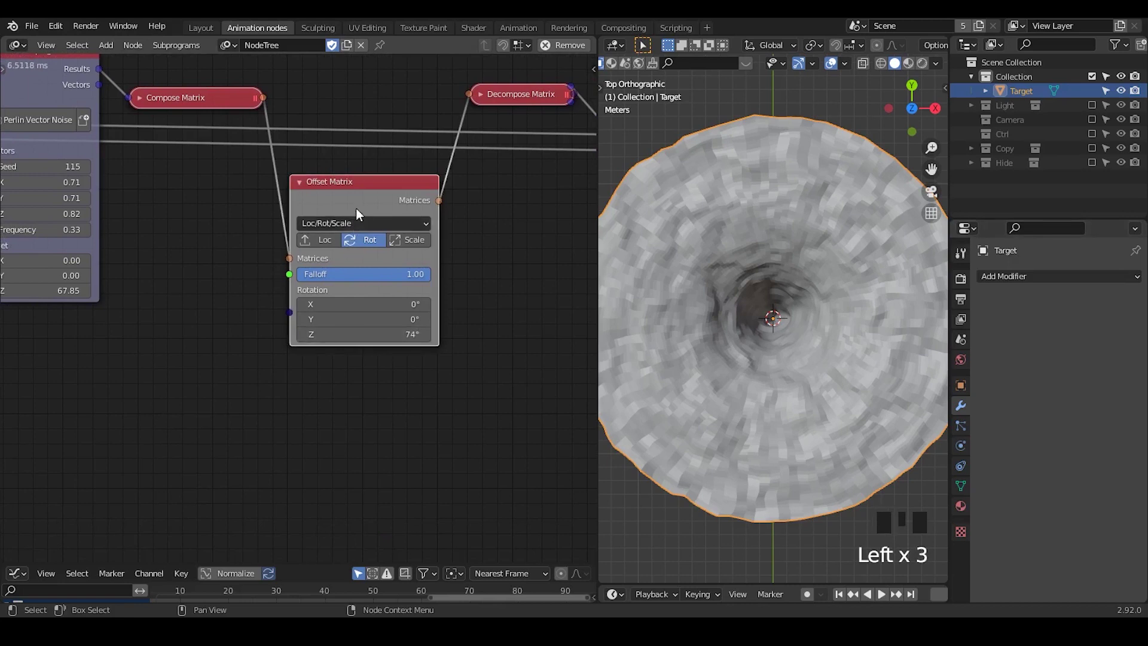
- Set the Offset Matrix to global-pivot rotation at 292° Z and duplicate it
key(u)
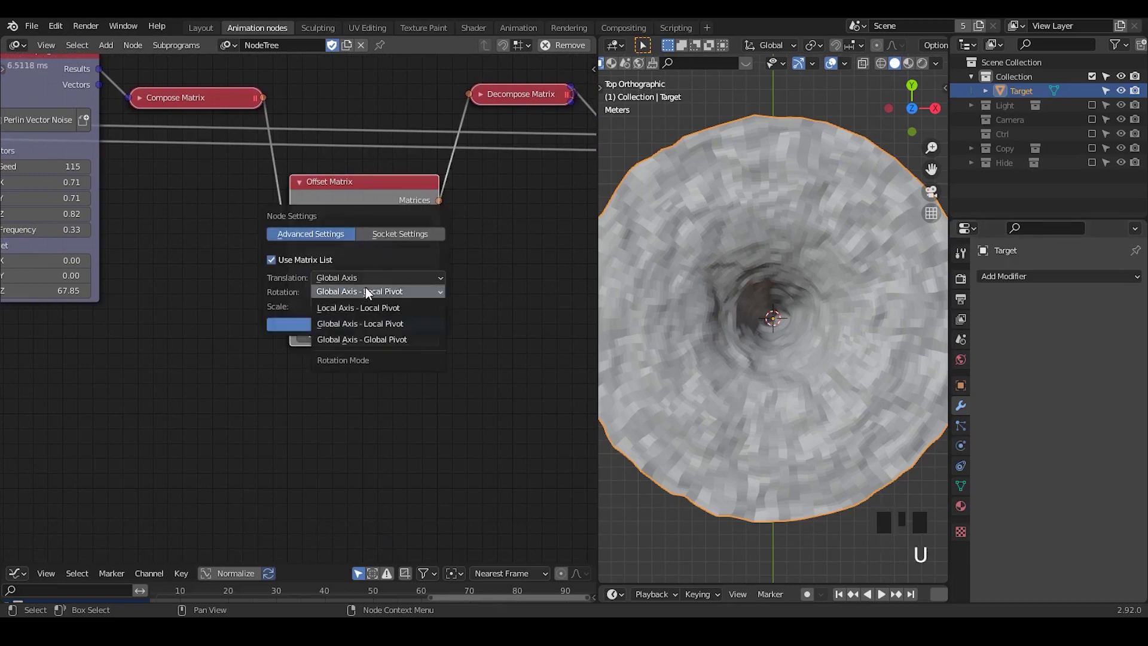
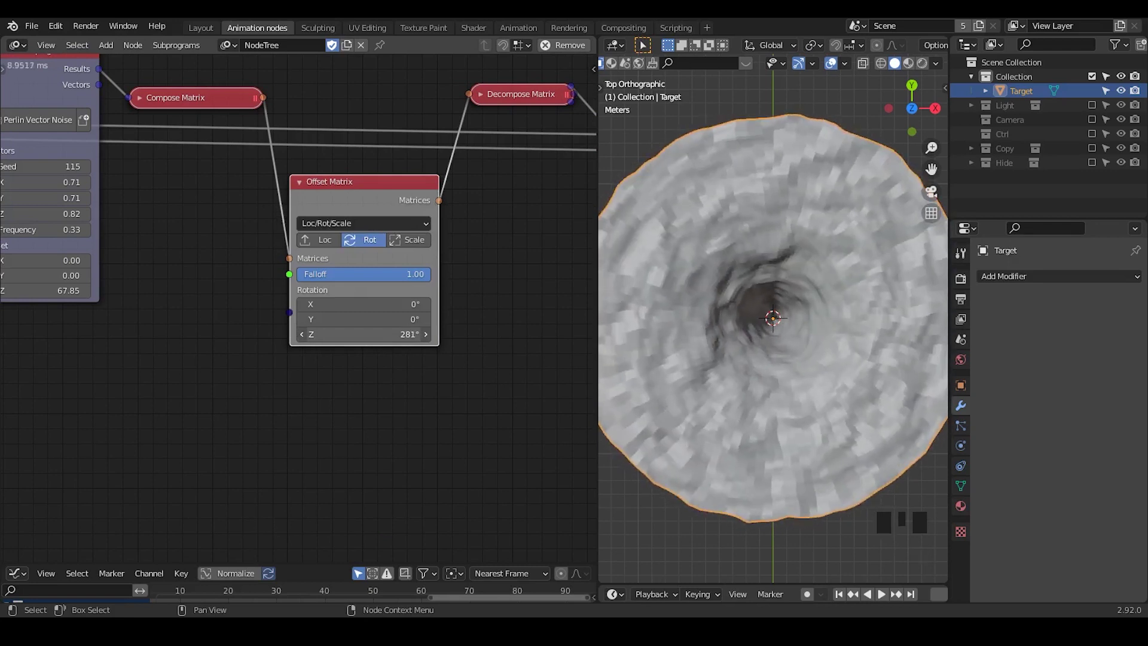
drag(344, 199, 444, 197)
key(shift+d)
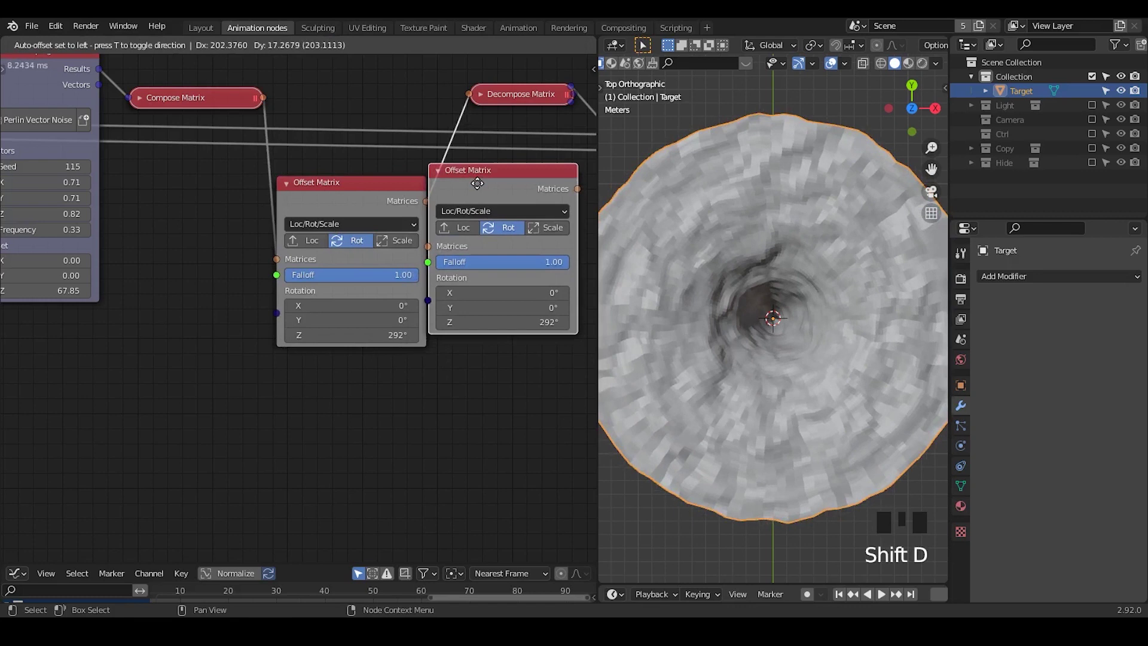
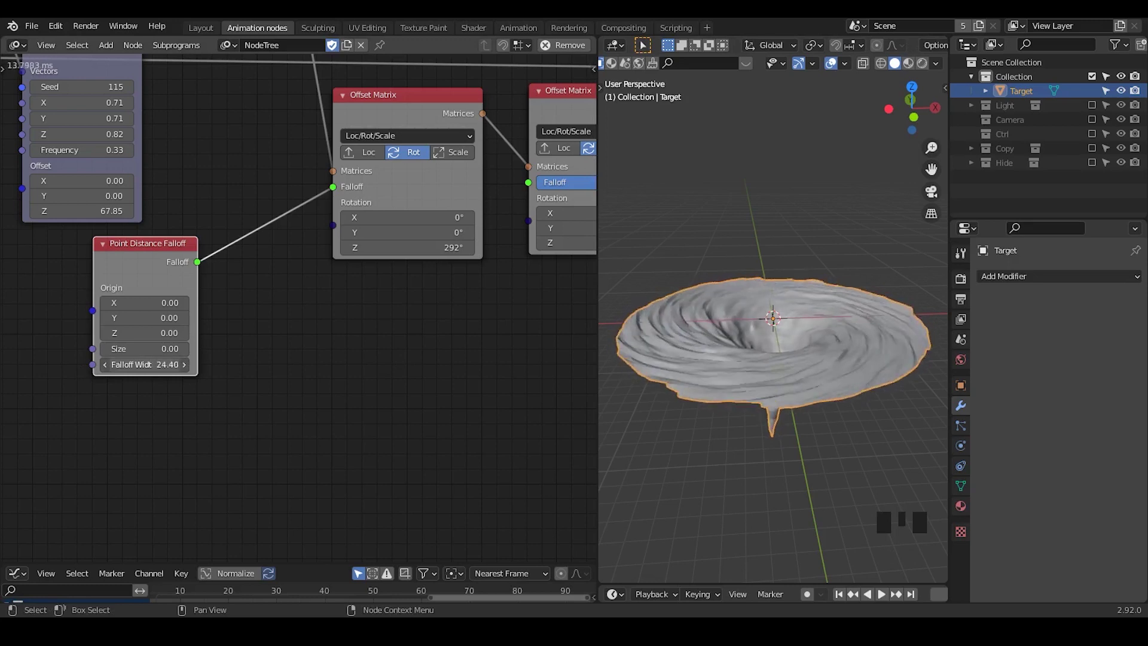
- Raise the Point Distance Falloff width to 26.77 and inspect the twisted funnel from the side
drag(726, 360, 154, 266)
drag(154, 266, 770, 393)
drag(769, 393, 769, 289)
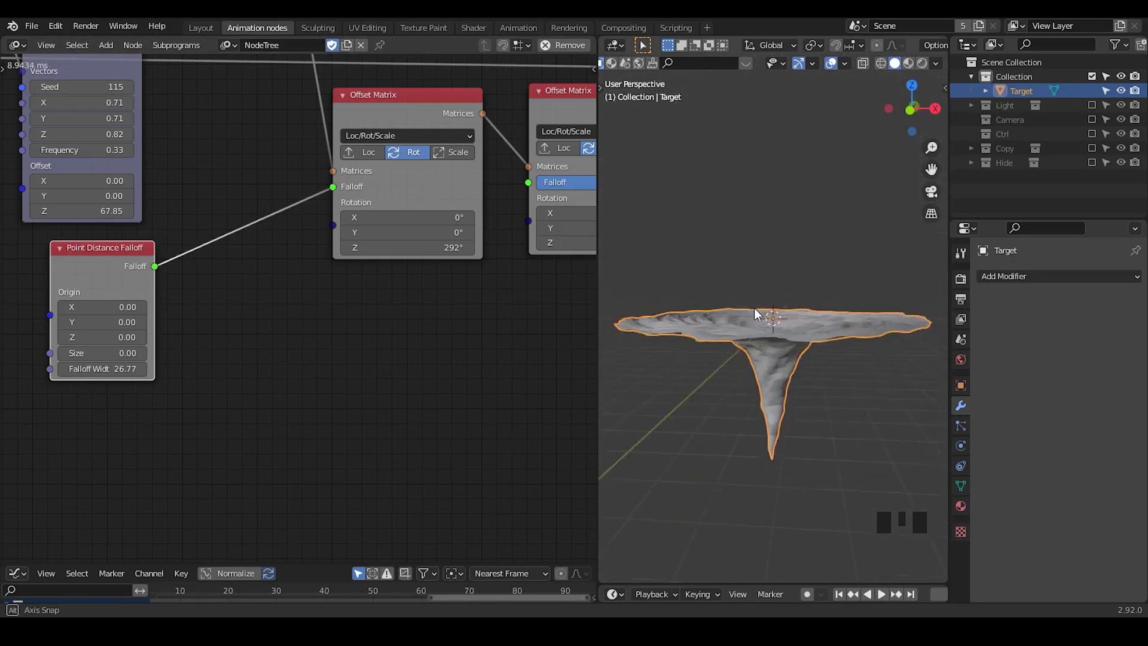
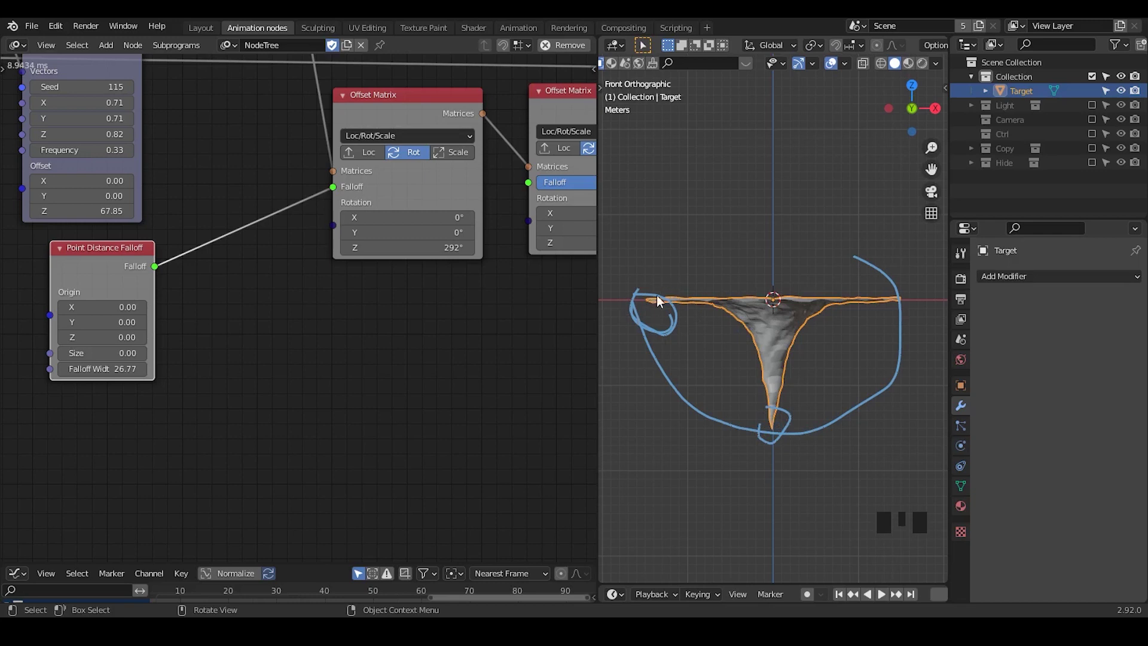
drag(748, 401, 558, 300)
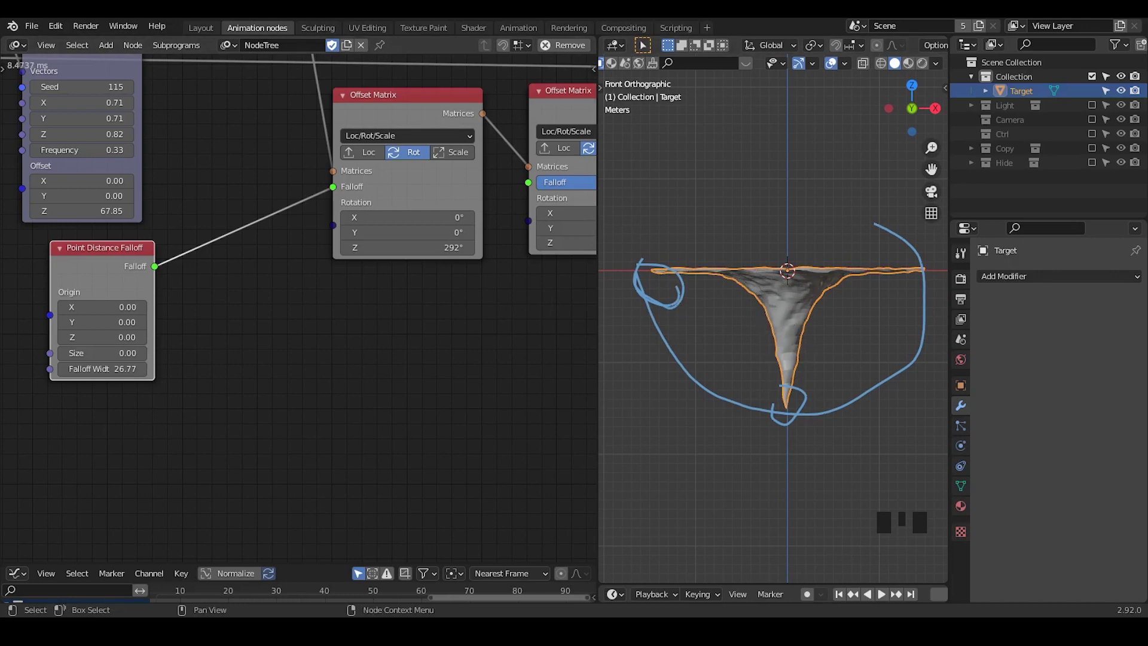
drag(204, 331, 320, 208)
- Add an Evaluate Falloff node in list mode, type Location, fed by Mesh Info vertex locations
drag(320, 208, 222, 269)
drag(221, 269, 220, 277)
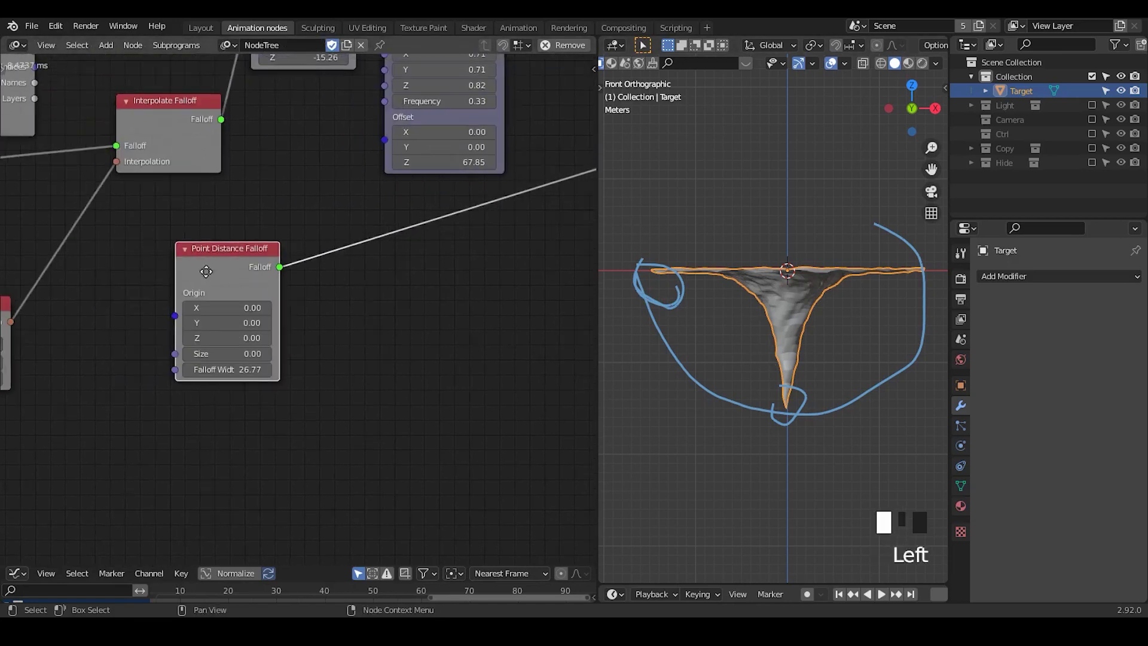
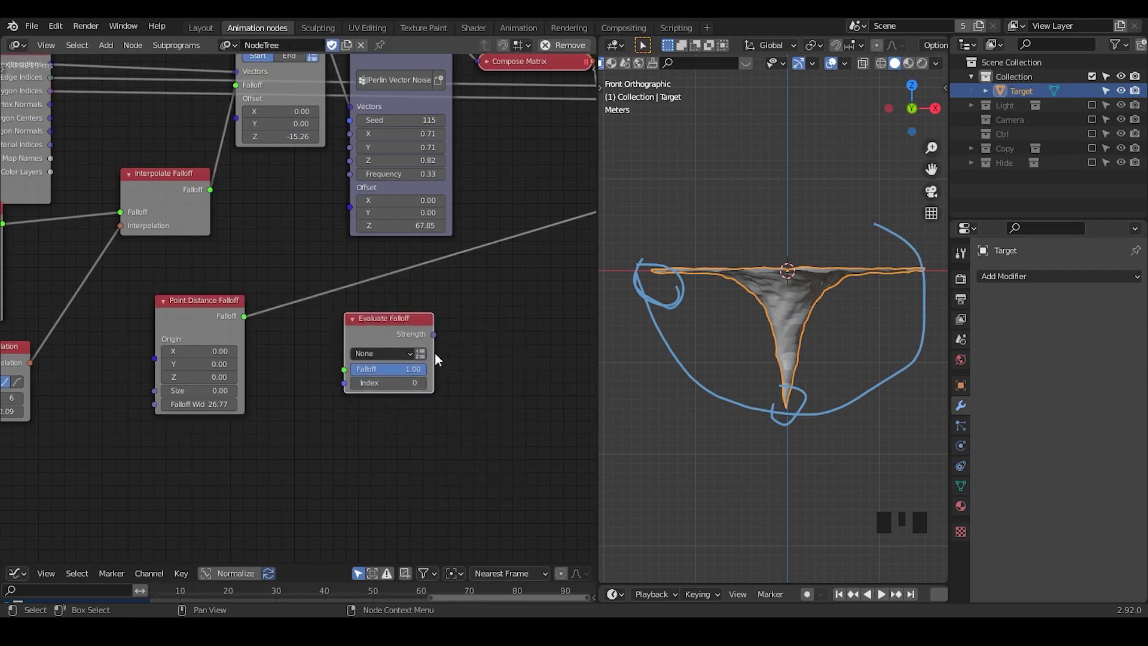
click(430, 359)
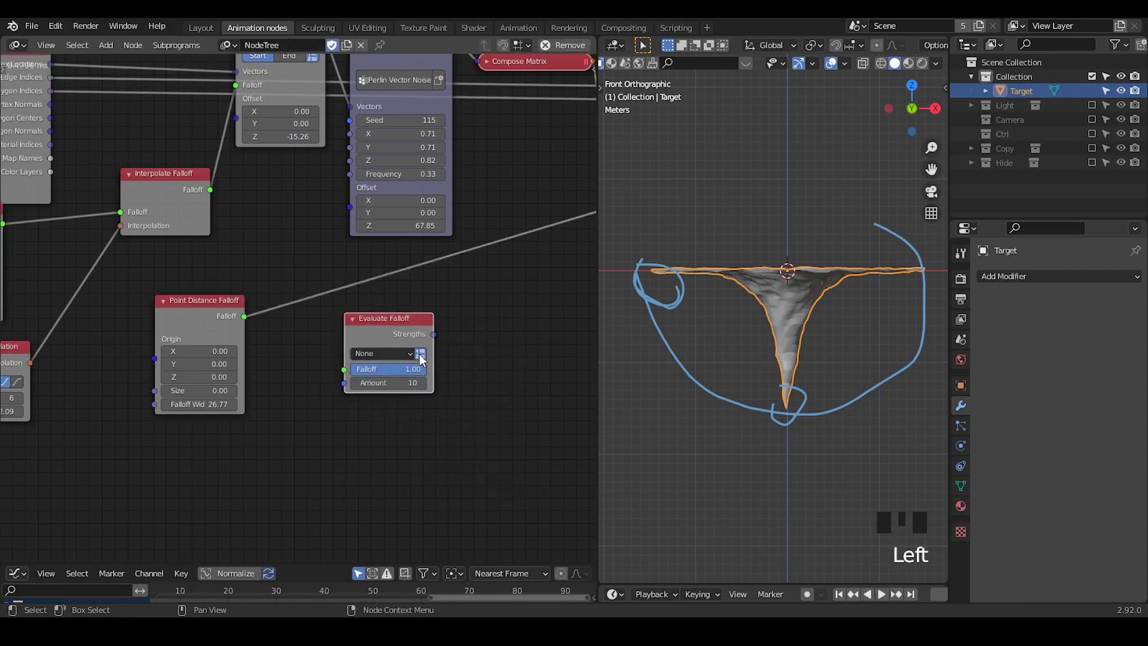
drag(385, 359, 306, 333)
drag(307, 333, 79, 122)
click(80, 122)
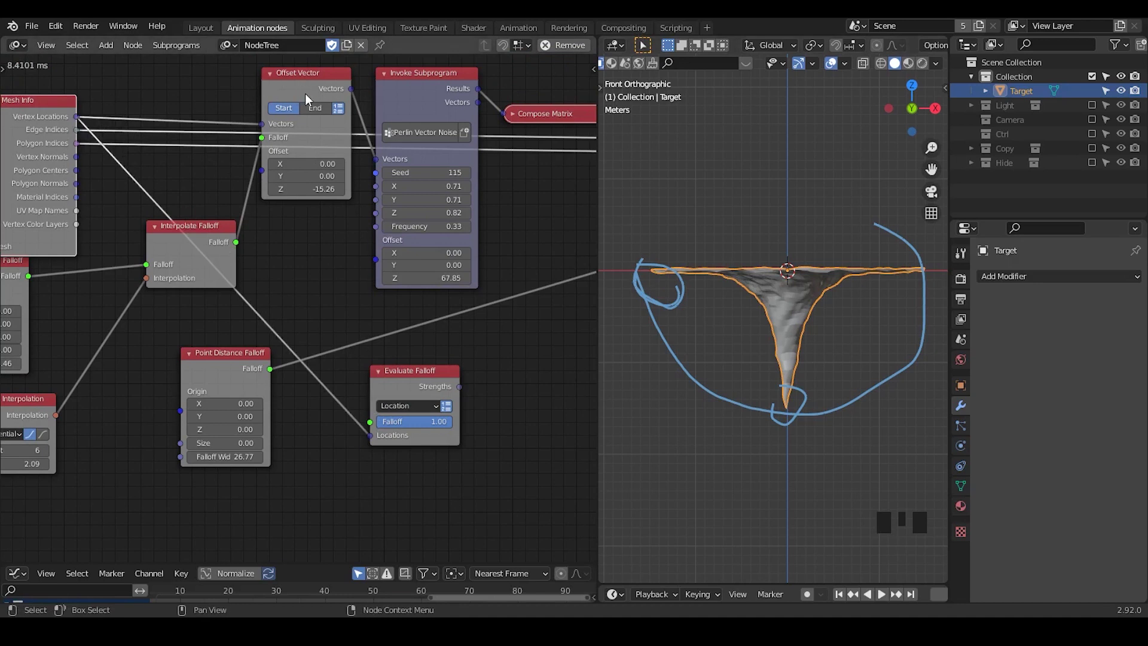
- Feed the Point Distance Falloff into Evaluate Falloff and link its output toward Offset Matrix
click(415, 375)
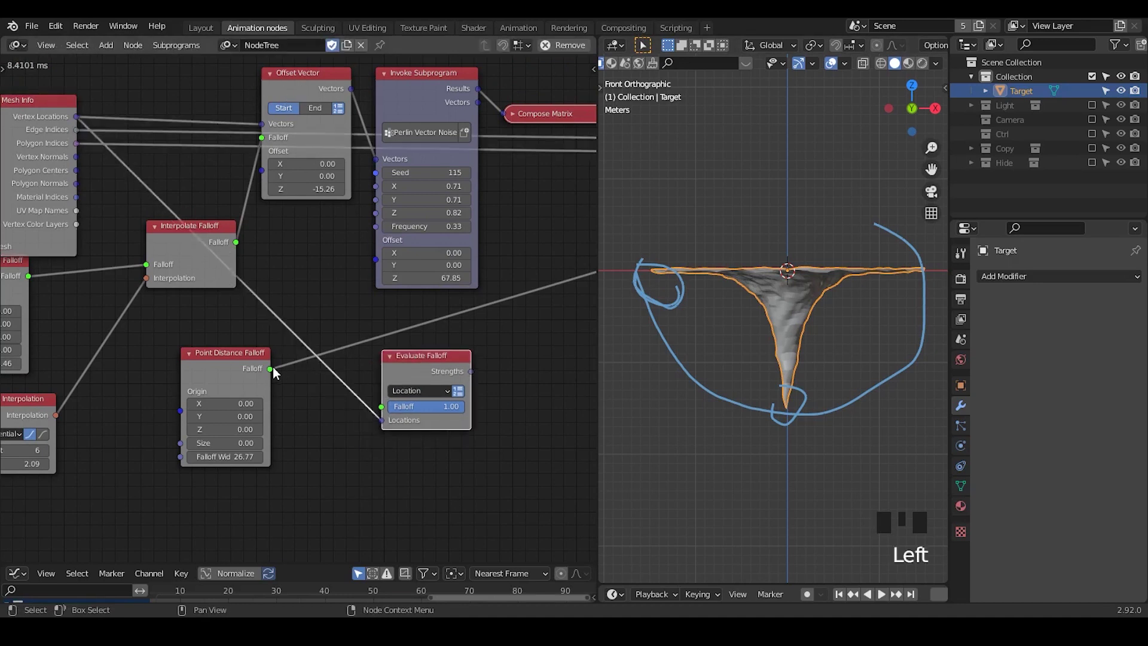
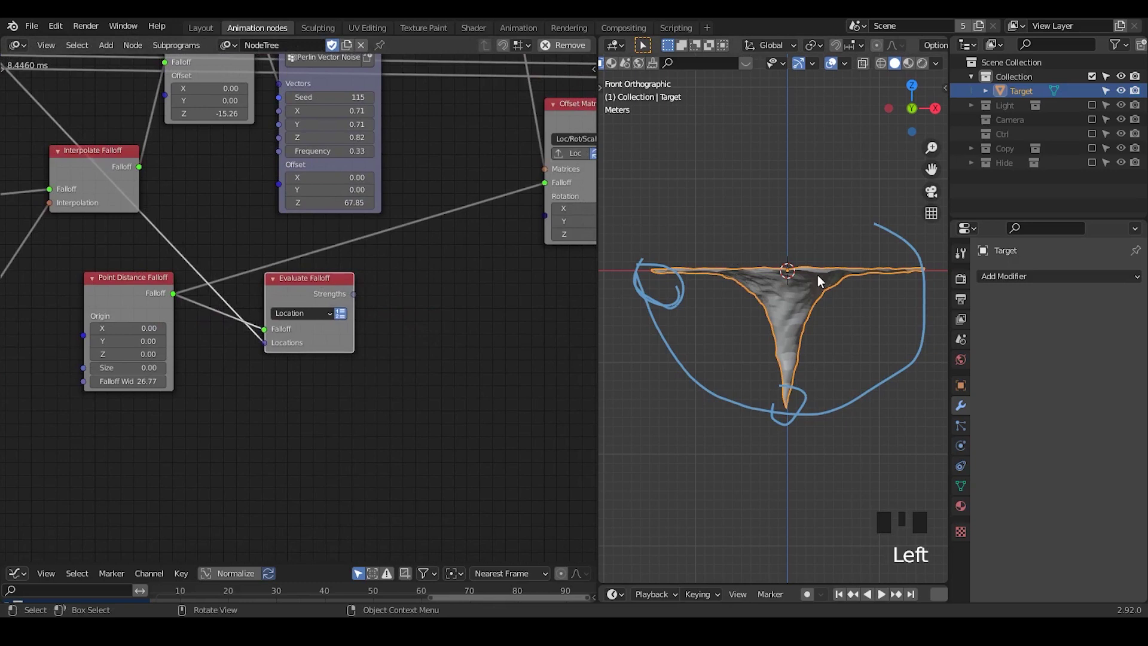
key(d)
key(d)
key(d)
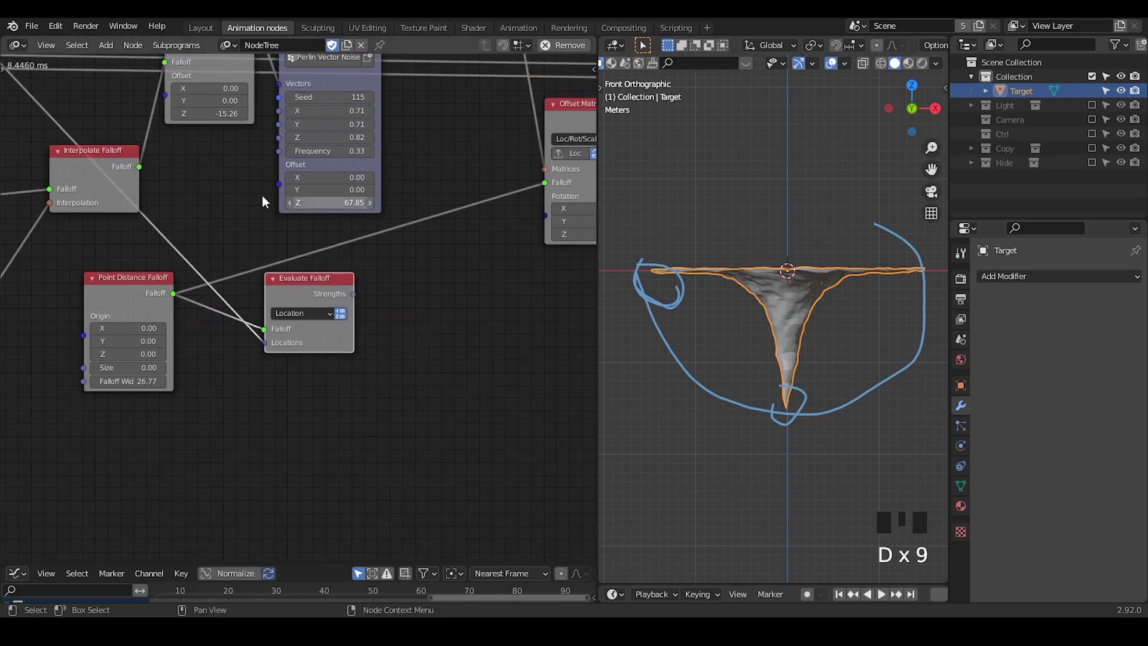
drag(265, 199, 323, 299)
click(323, 299)
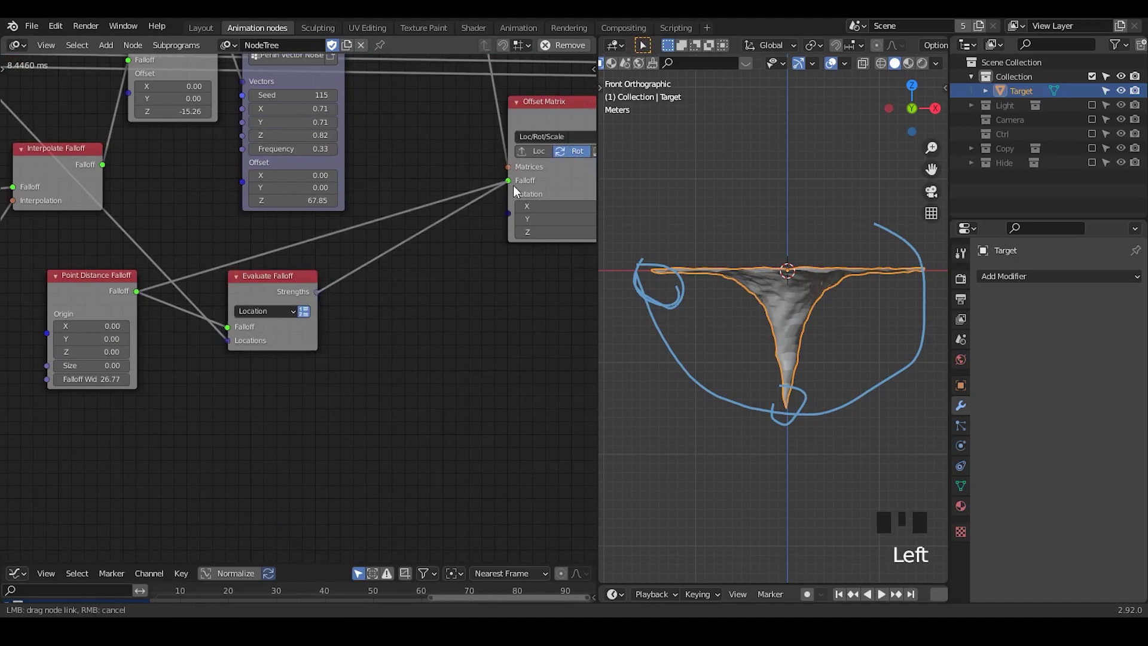
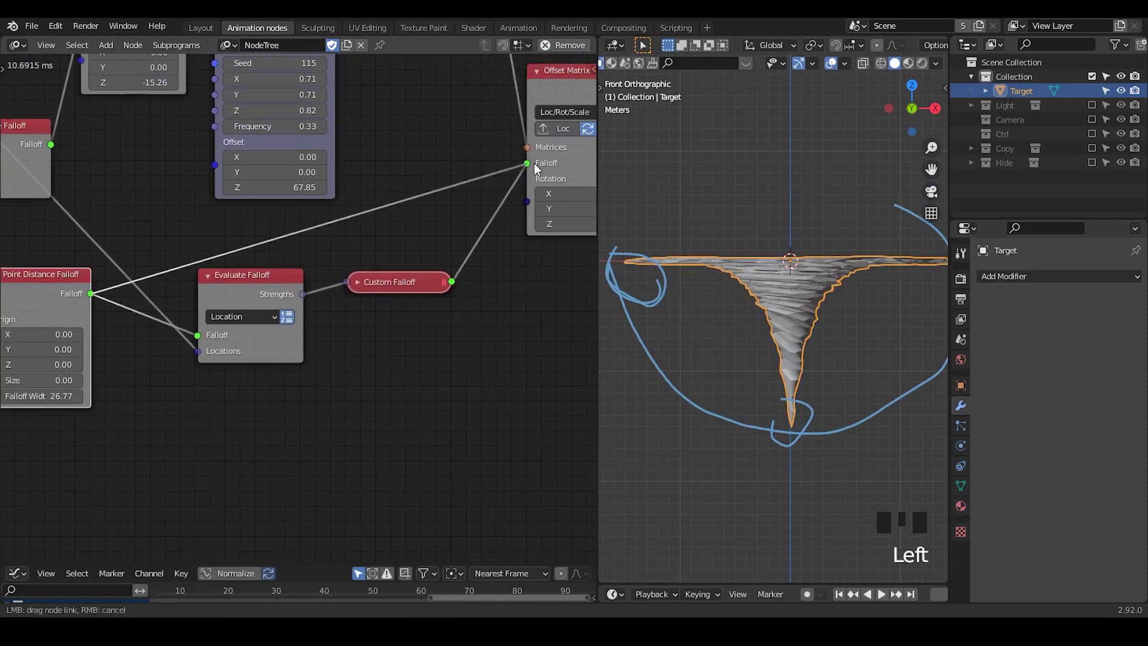
- Route the falloff into Offset Matrix, trying Custom Falloff then the Point Distance Falloff directly
click(841, 334)
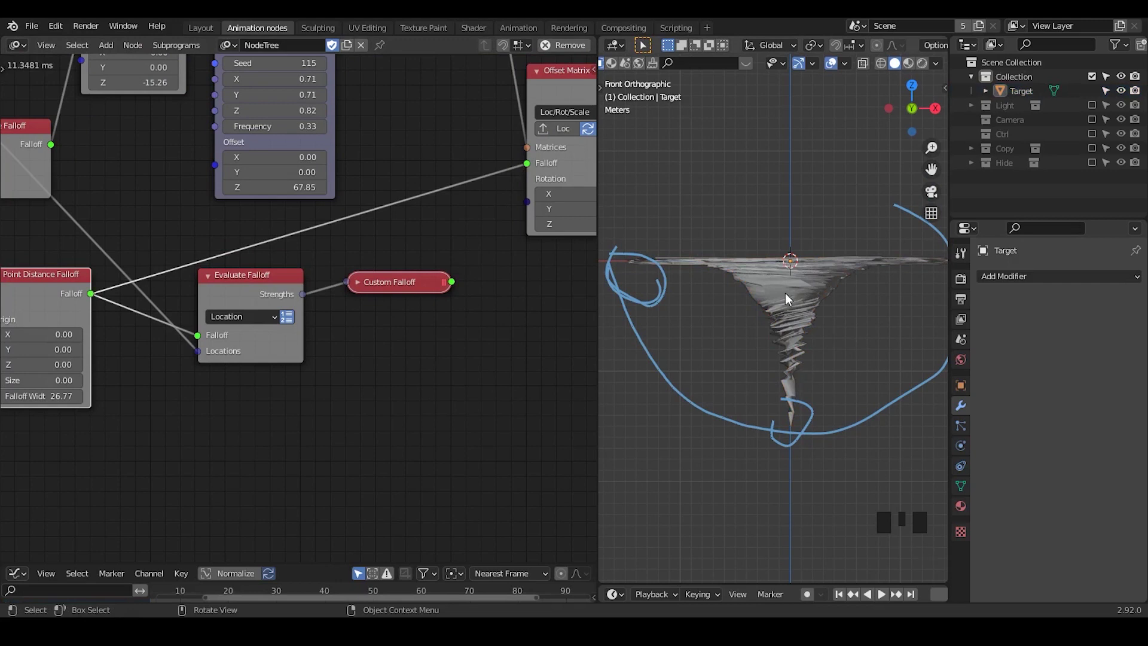
click(790, 298)
click(891, 335)
click(855, 321)
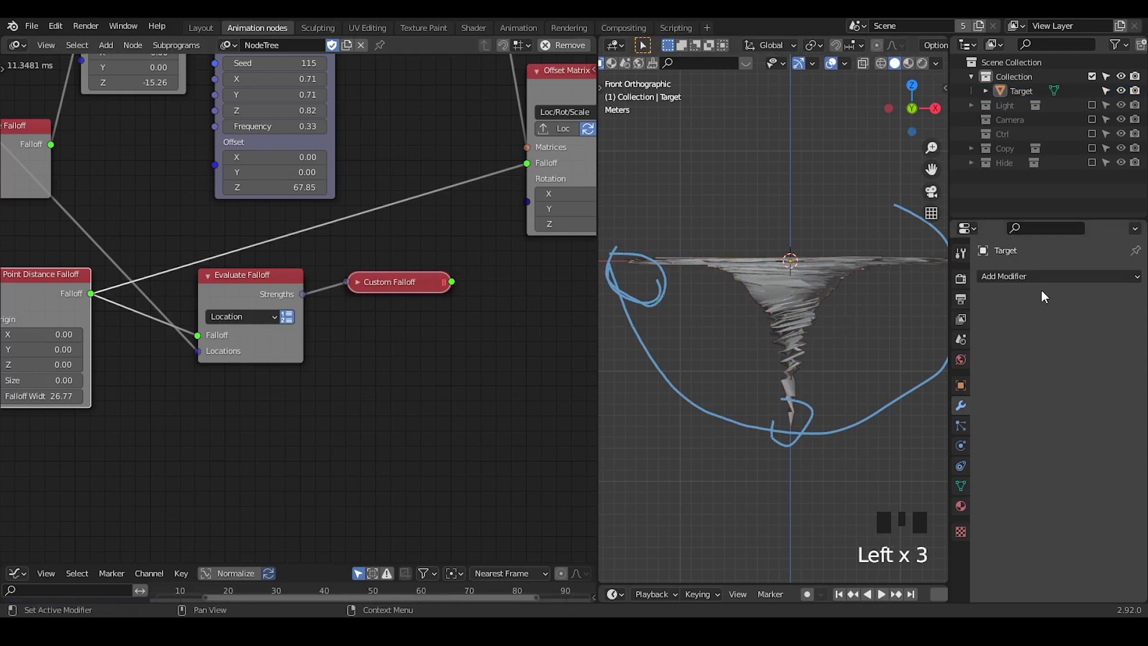
- Add a Subdivision Surface modifier to the Target funnel mesh
click(811, 298)
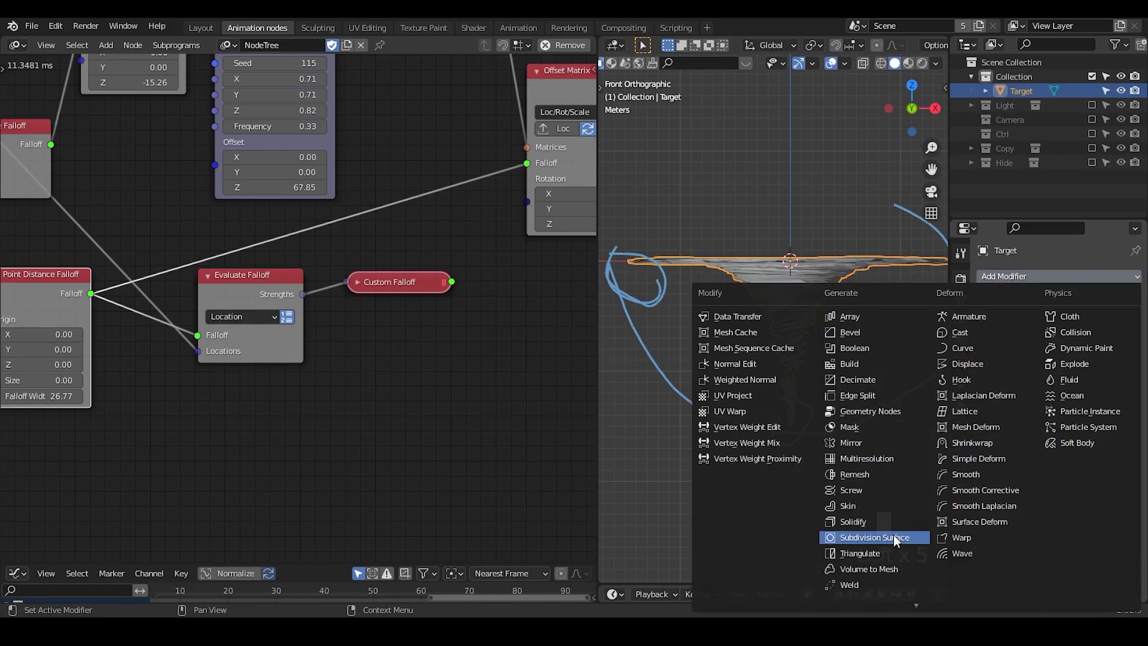
drag(845, 397, 914, 276)
click(913, 276)
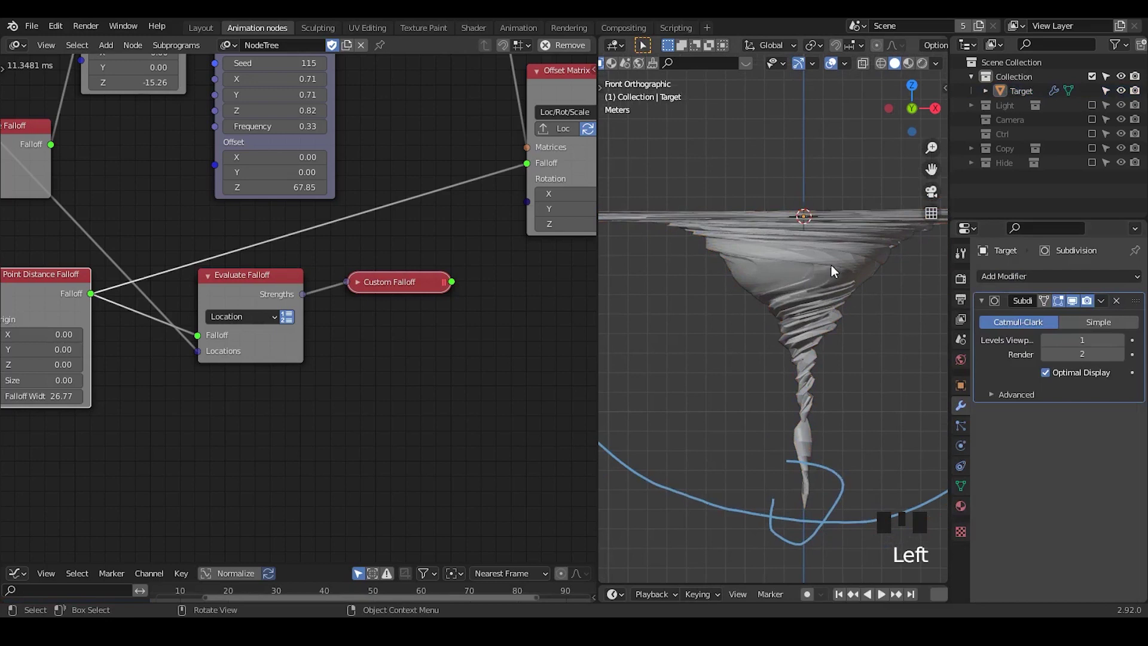
- Reconnect Custom Falloff to drive the 5000° Offset Matrix for tight spiral bands
drag(513, 264, 356, 274)
drag(355, 274, 362, 260)
click(301, 245)
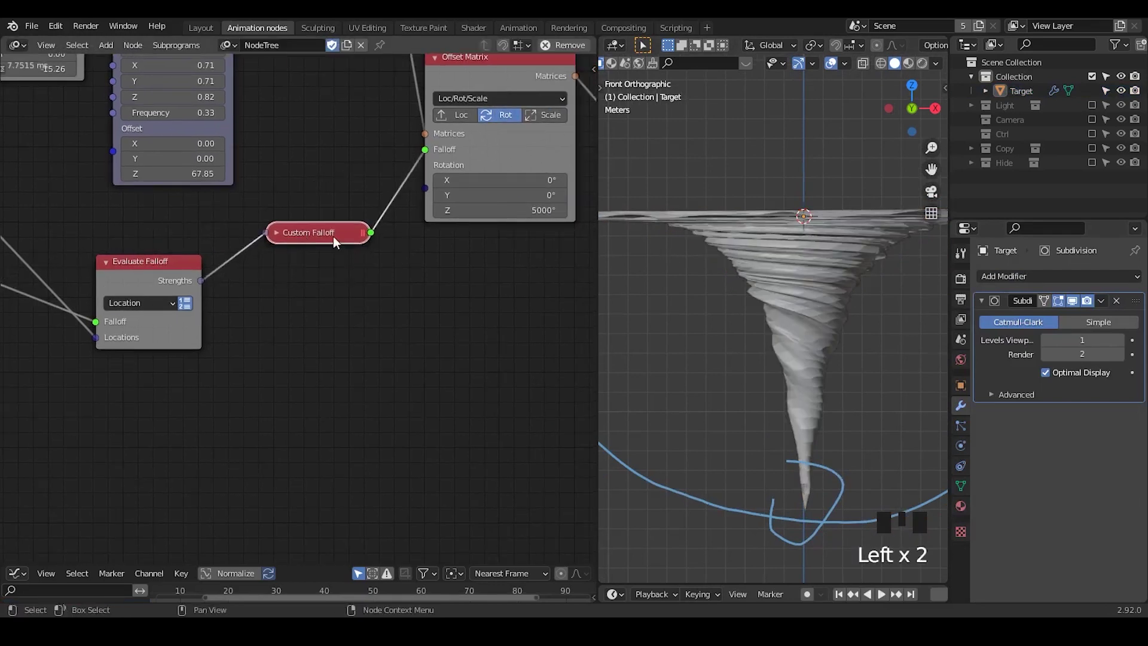
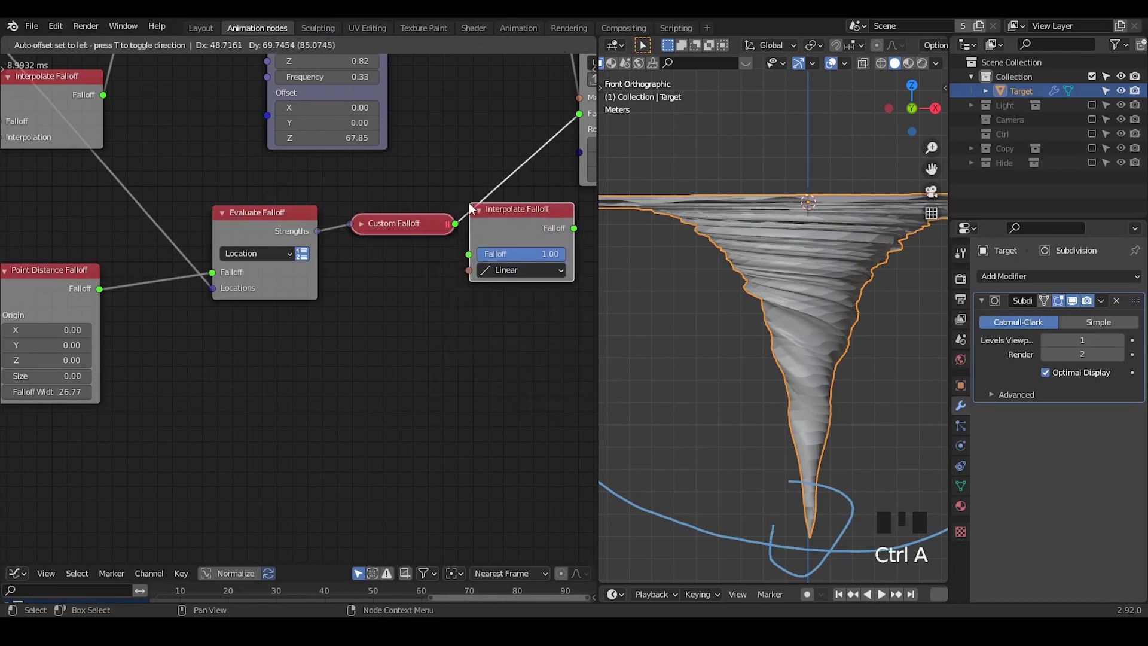
drag(491, 305, 447, 266)
drag(447, 266, 457, 263)
click(458, 264)
drag(428, 263, 461, 267)
click(468, 267)
drag(426, 264, 472, 266)
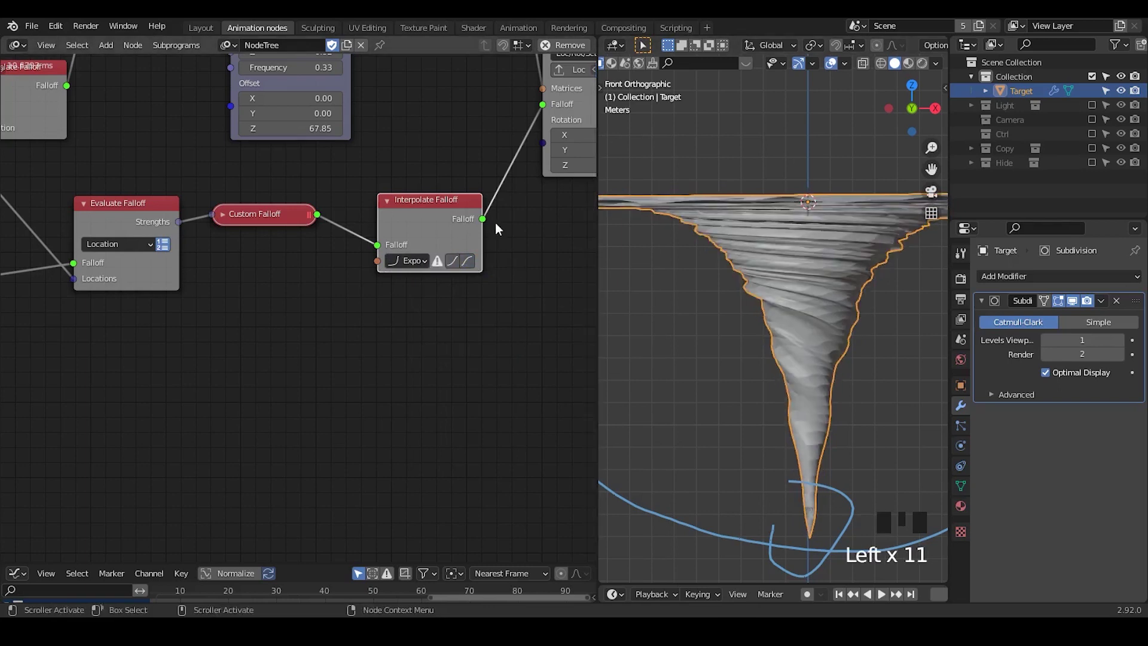
click(451, 220)
click(322, 216)
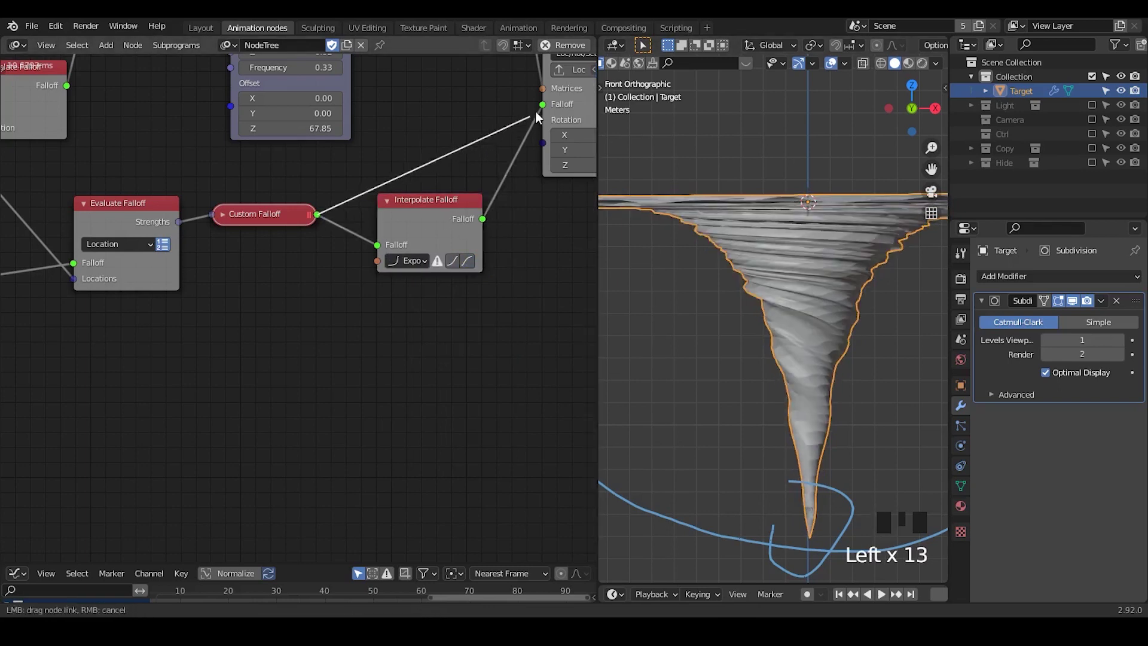
click(462, 207)
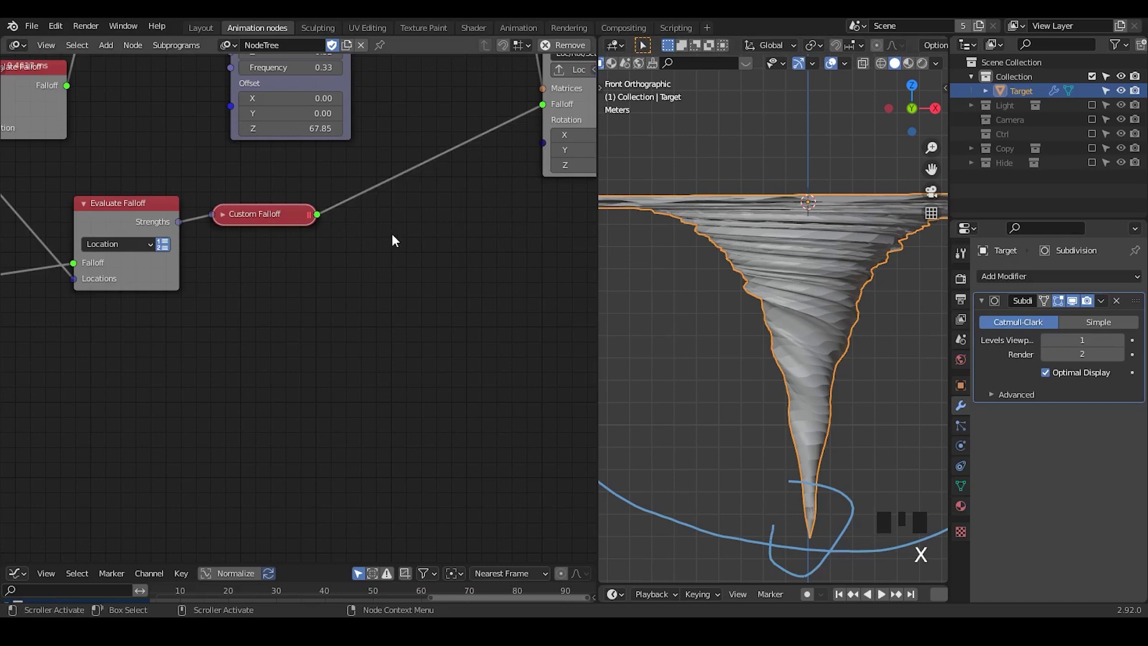
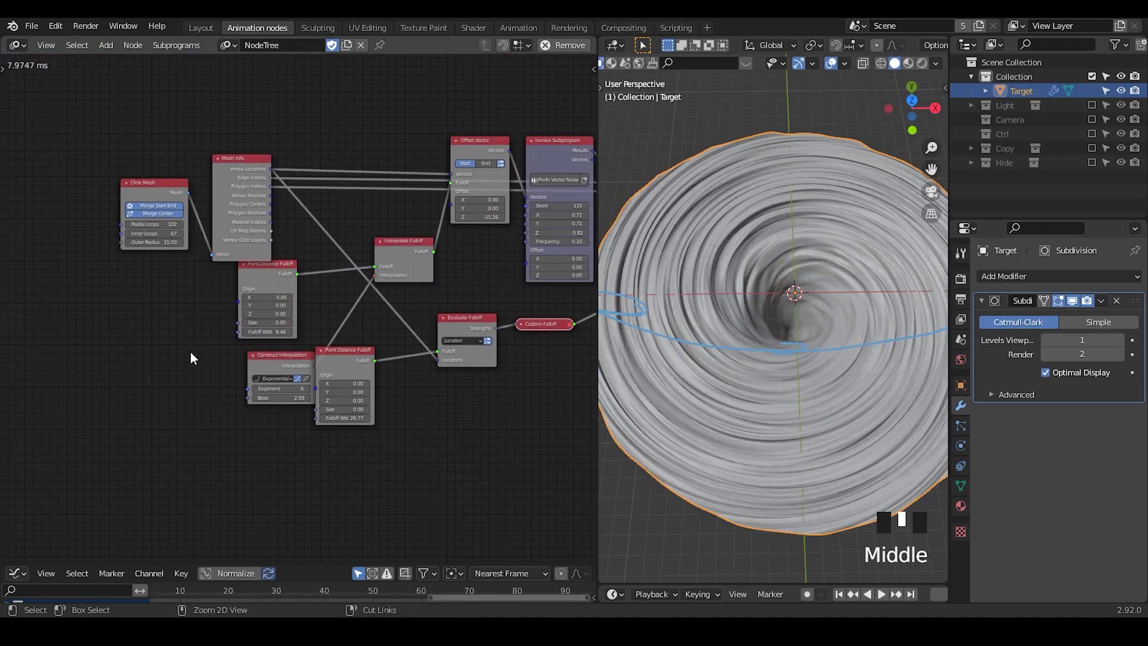
click(196, 112)
drag(214, 113, 265, 251)
drag(264, 252, 201, 275)
click(202, 275)
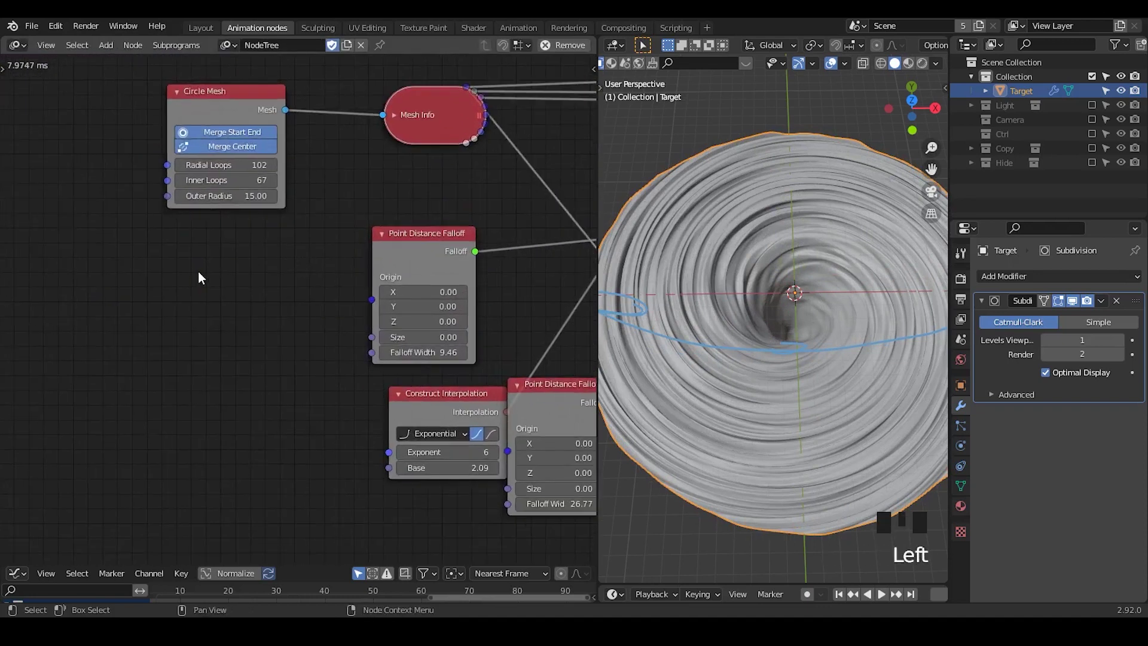
key(ctrl+a)
key(shift+a)
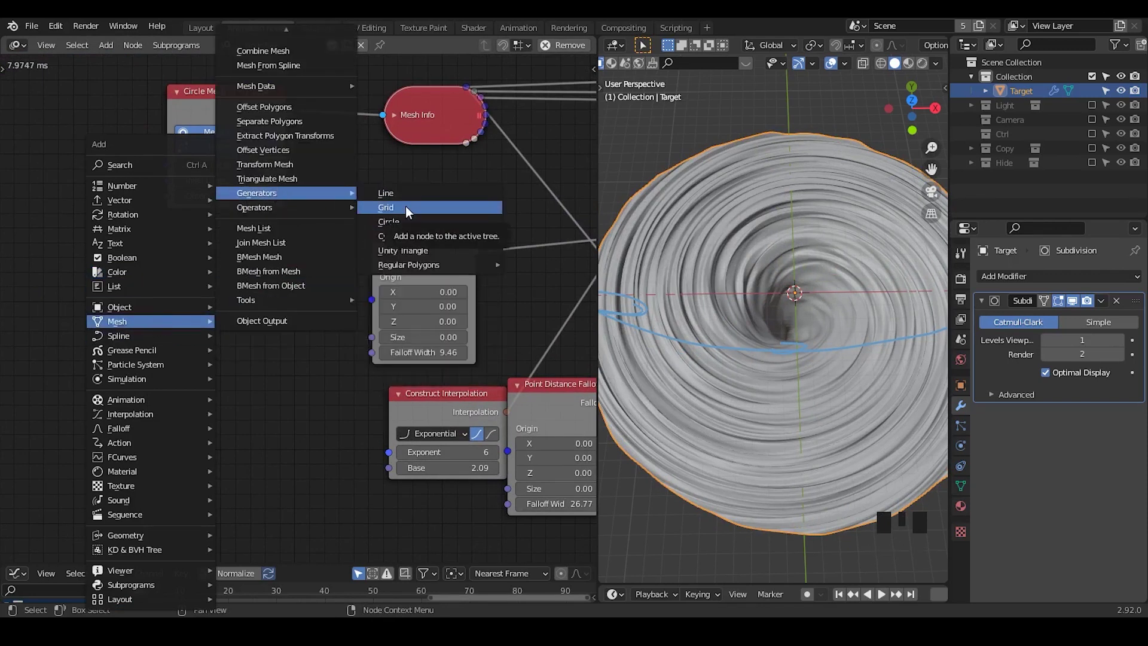
click(123, 95)
click(218, 117)
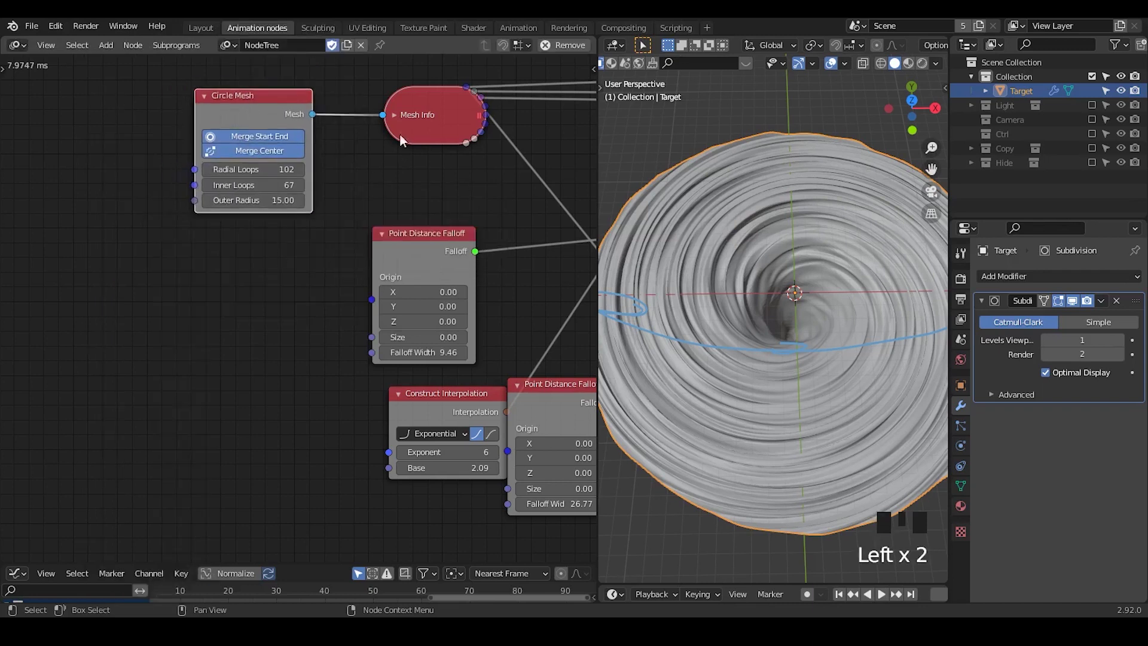
drag(523, 369, 287, 368)
click(287, 368)
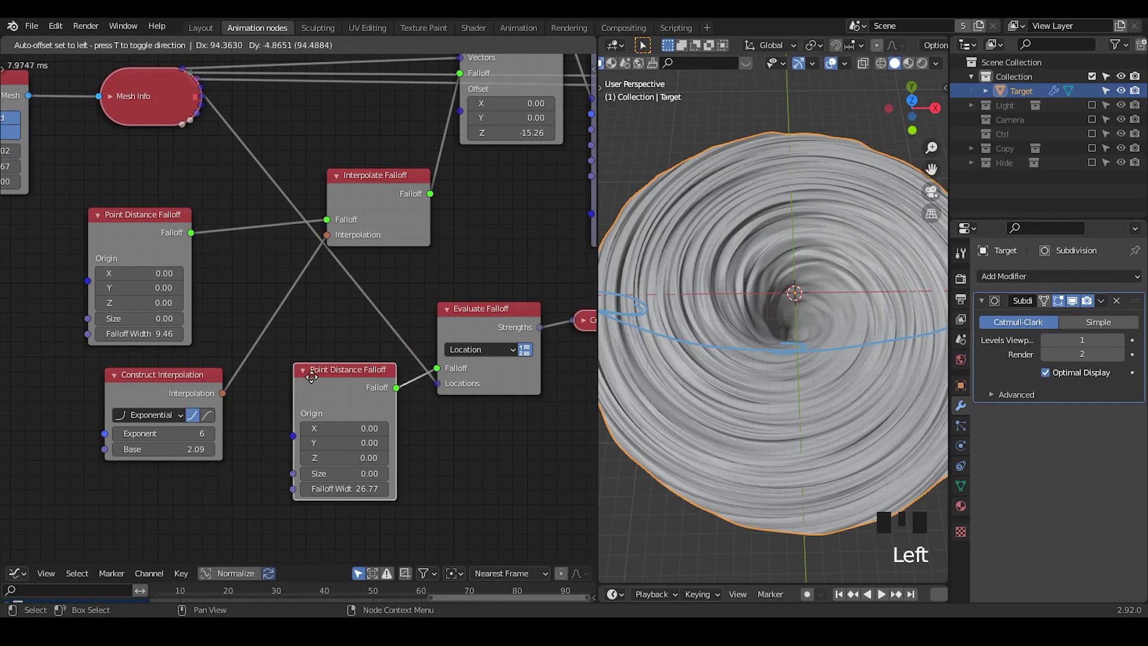